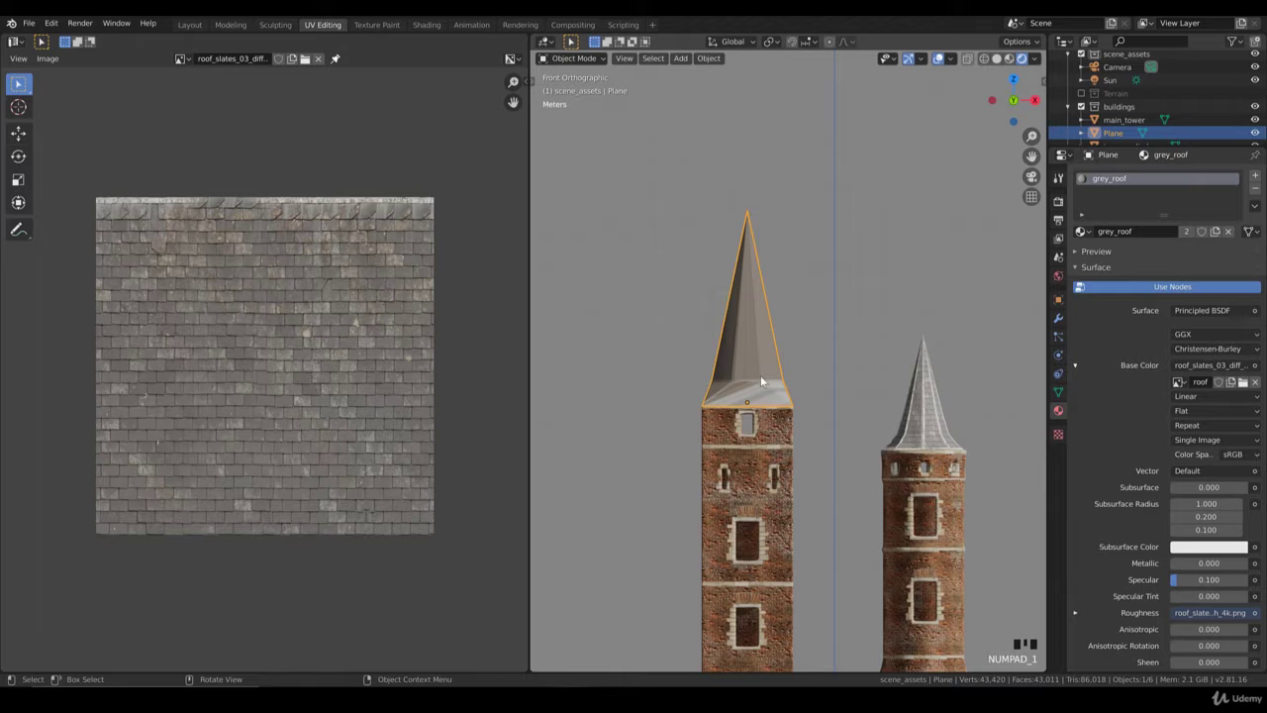
Step: Select the square tower's spire, enter Edit Mode and unwrap all its faces into the UV Editor
left_click(772, 379)
left_click(937, 409)
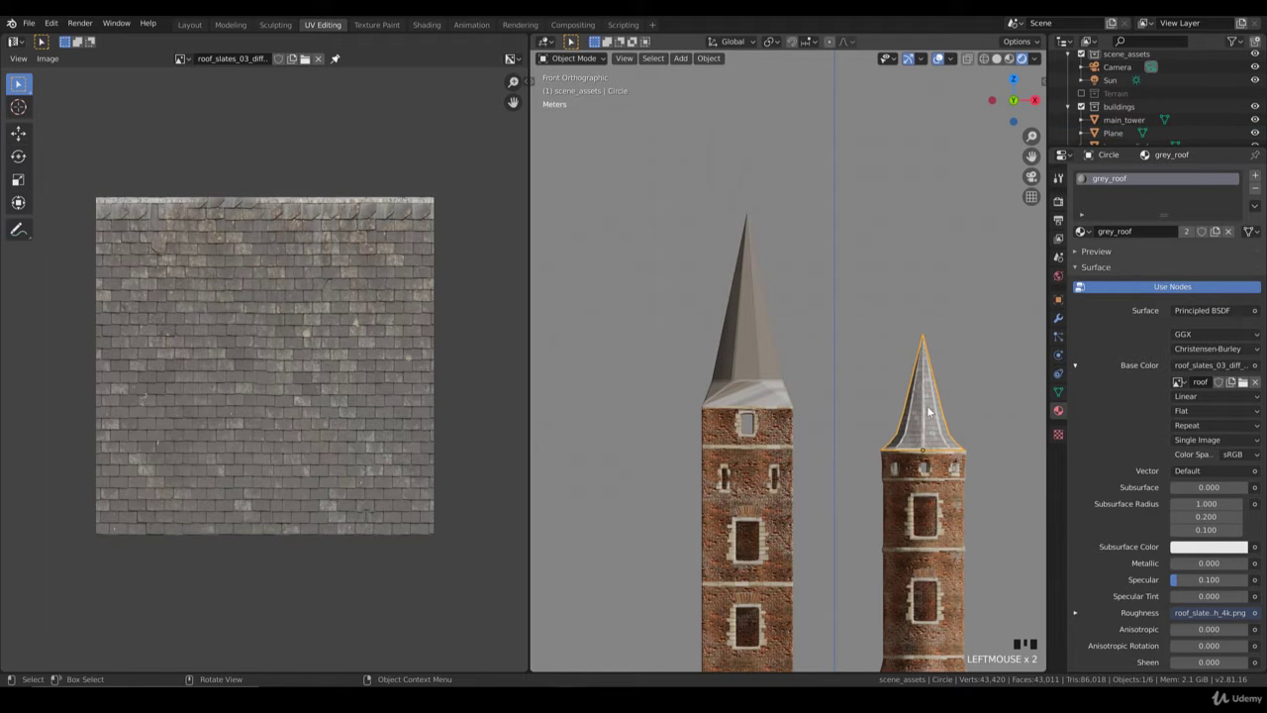
left_click(765, 377)
scroll("up", 3)
key("Tab")
key("ctrl+l")
key("u")
left_click(286, 410)
key("b")
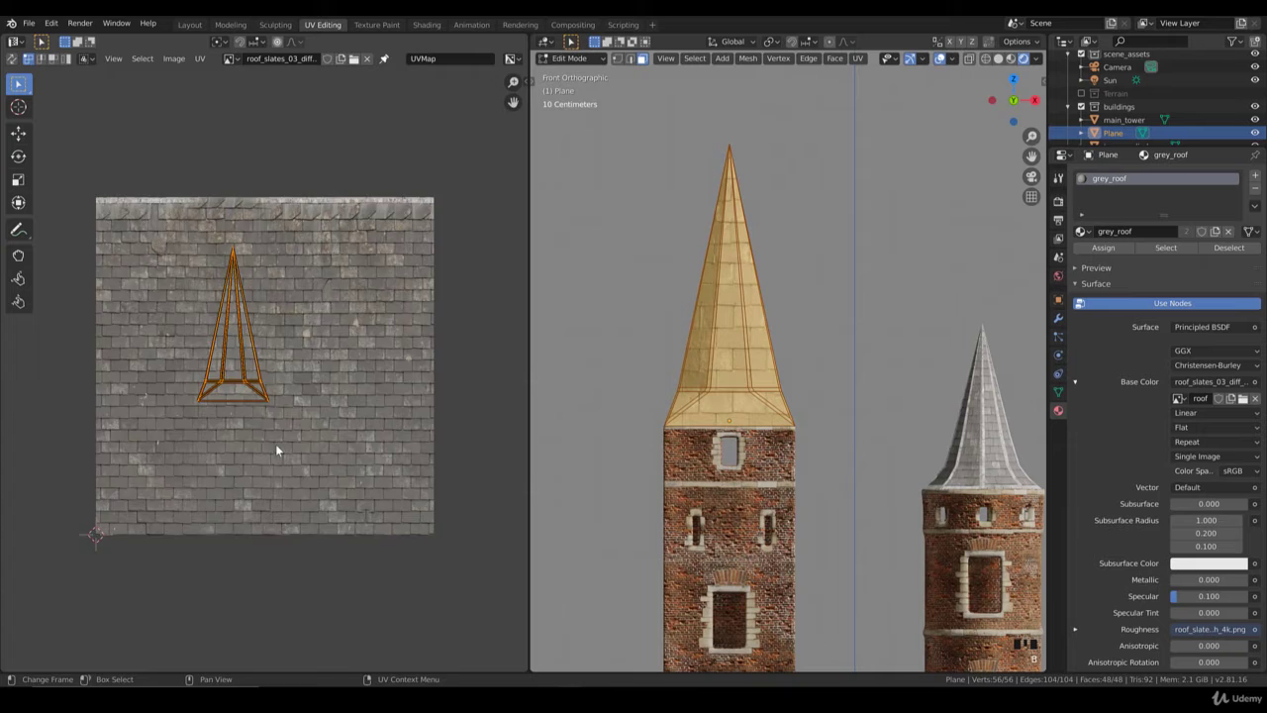
Step: Enlarge and reposition the spire's UV outline to span the grey slate texture's height
key("s")
key("g")
key("s")
key("g")
key("s")
key("g")
key("s")
key("g")
key("s")
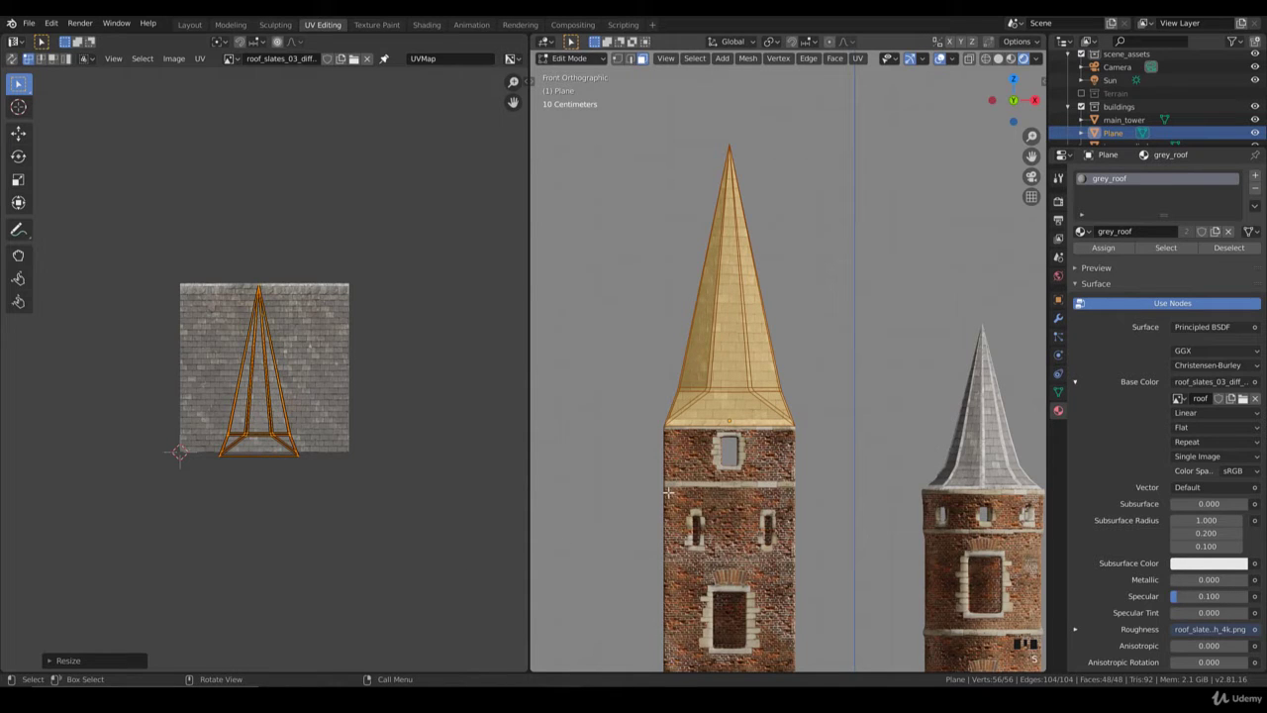
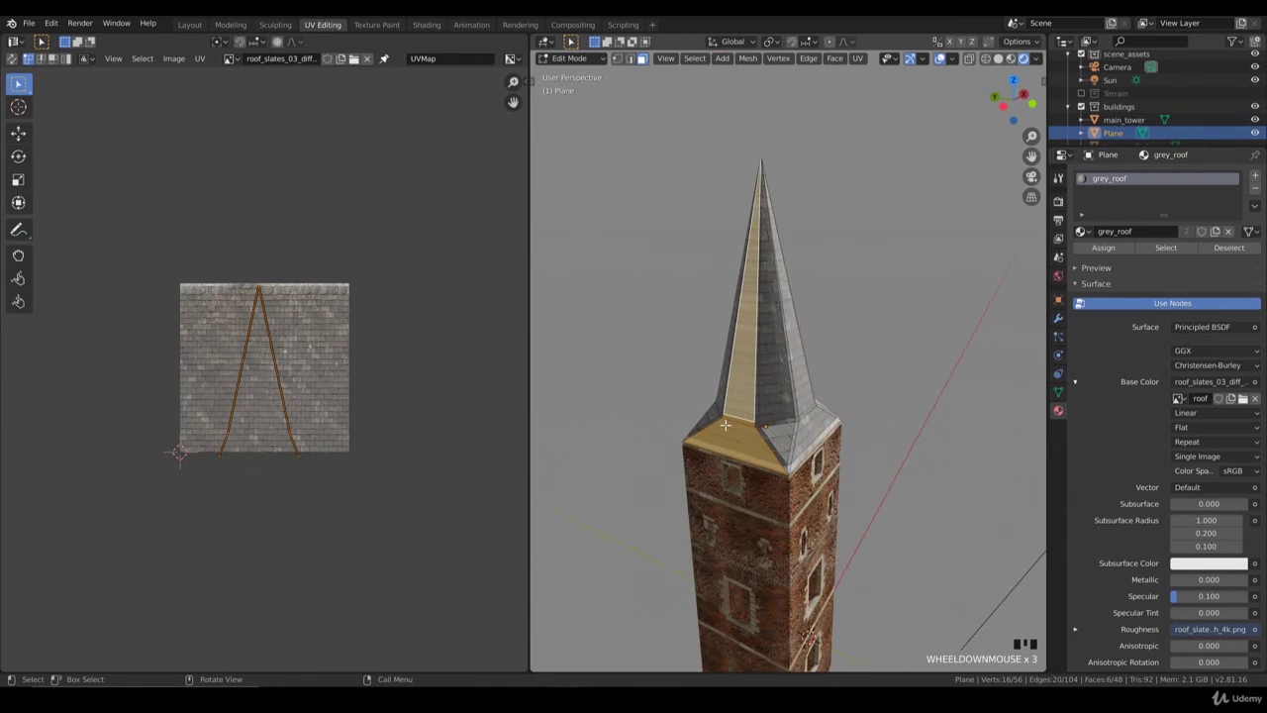
Step: Project the spire's UVs from the side ortho view and resize the outline over the slate texture
key("KP_3")
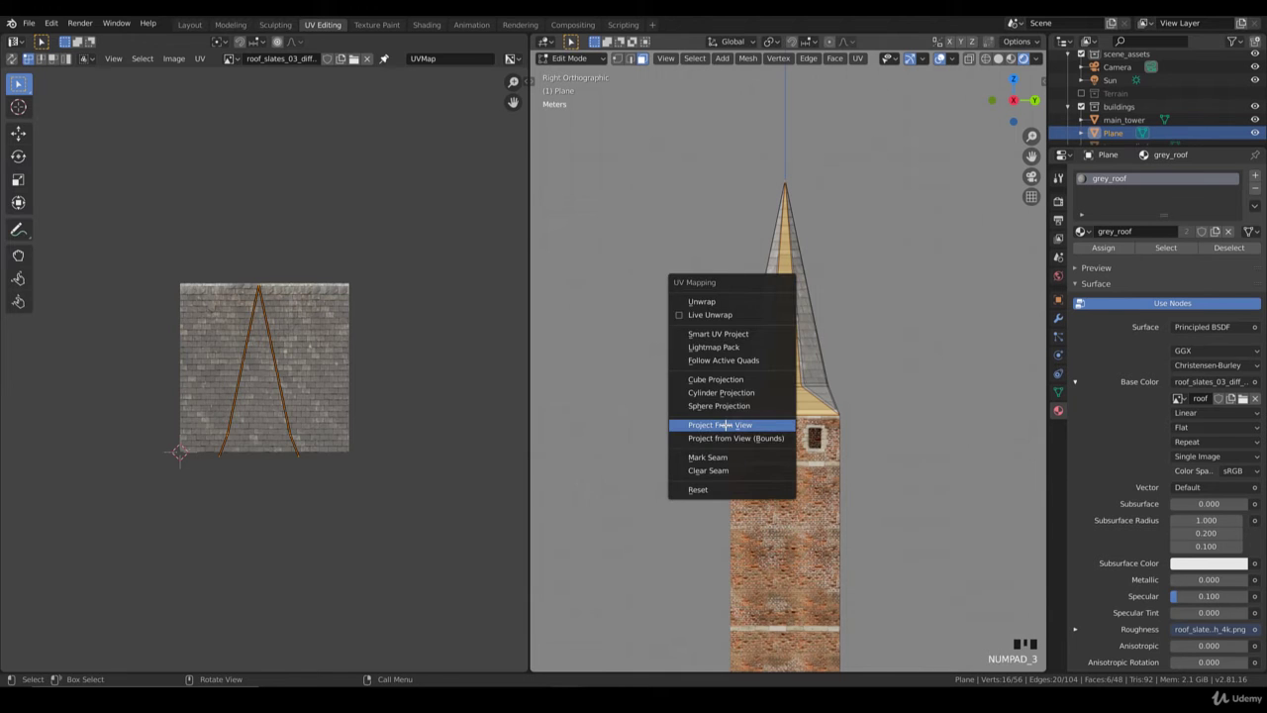
key("u")
key("s")
key("s")
key("g")
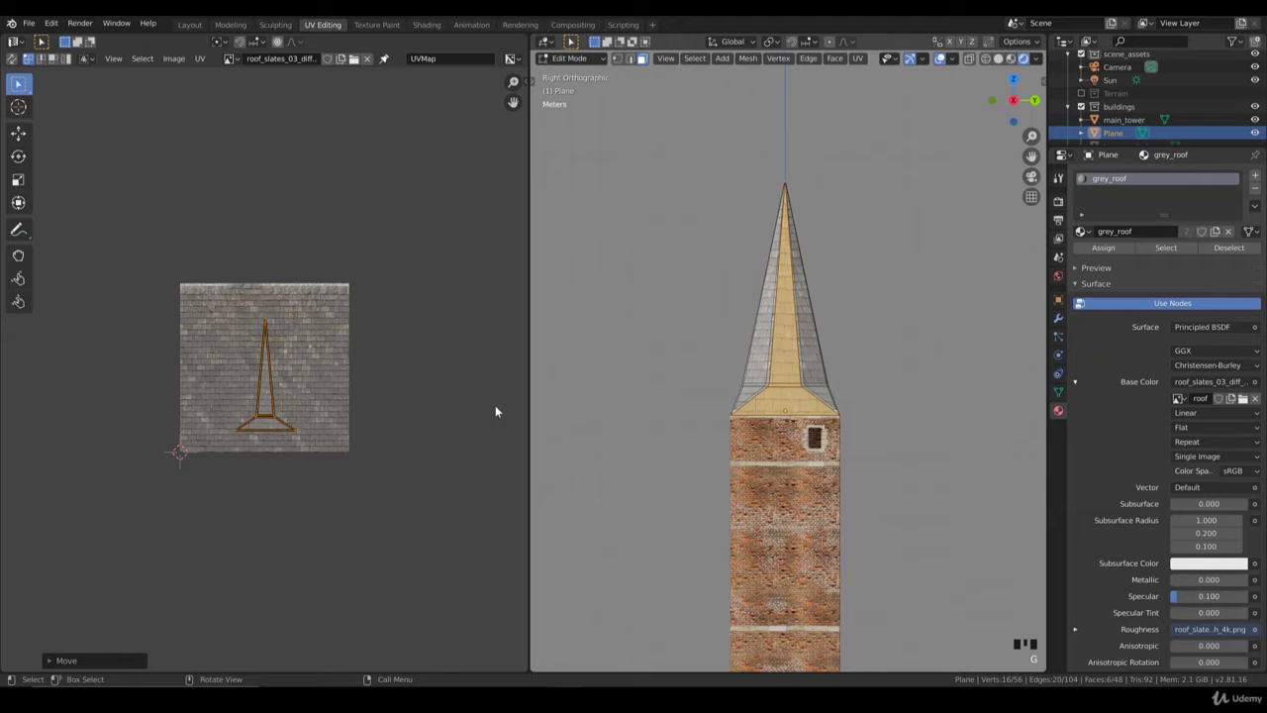
key("s")
key("g")
key("s")
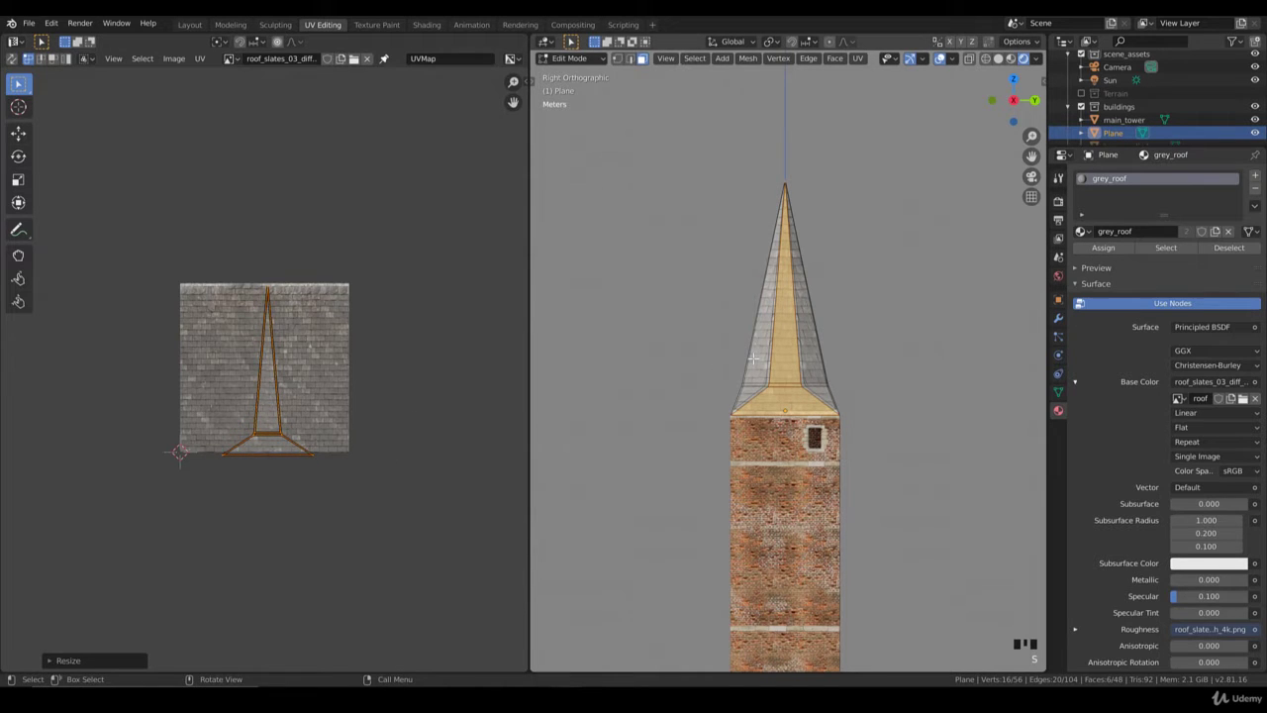
Step: Select UV islands linked by seams and slide two of them sideways apart from the overlap
key("ctrl+l")
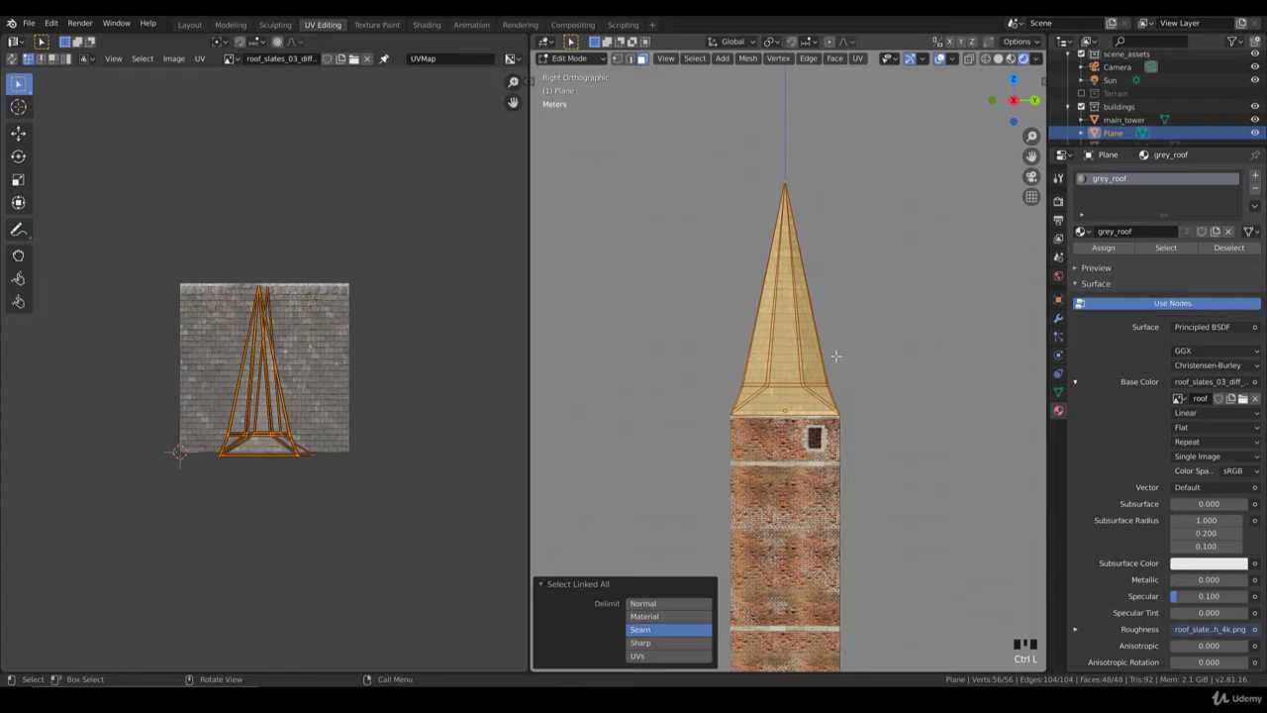
left_click(333, 469)
key("b")
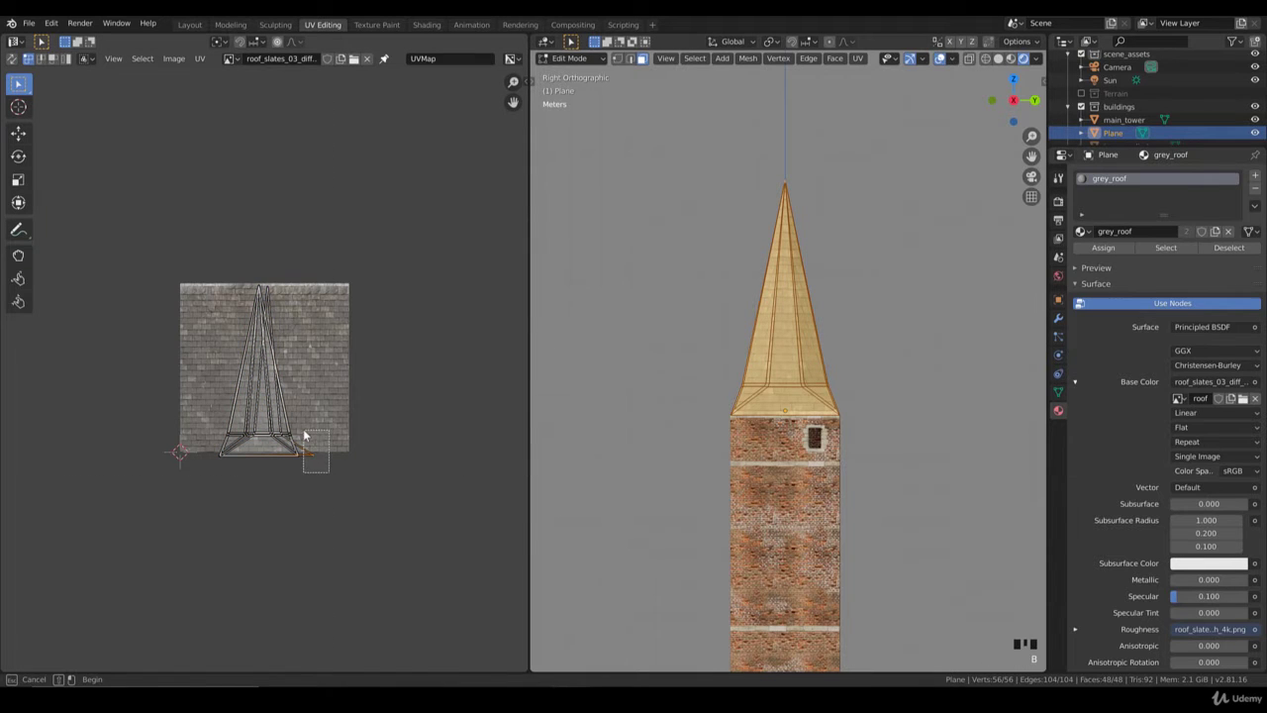
key("ctrl+l")
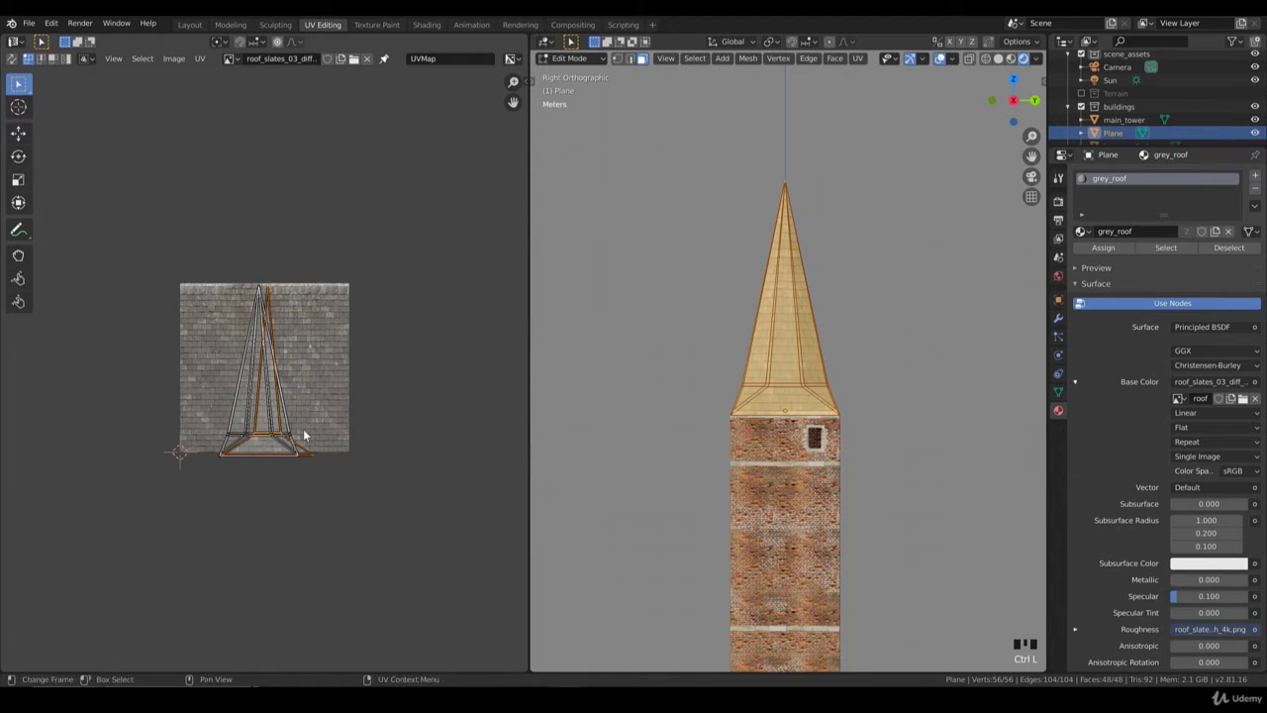
key("g")
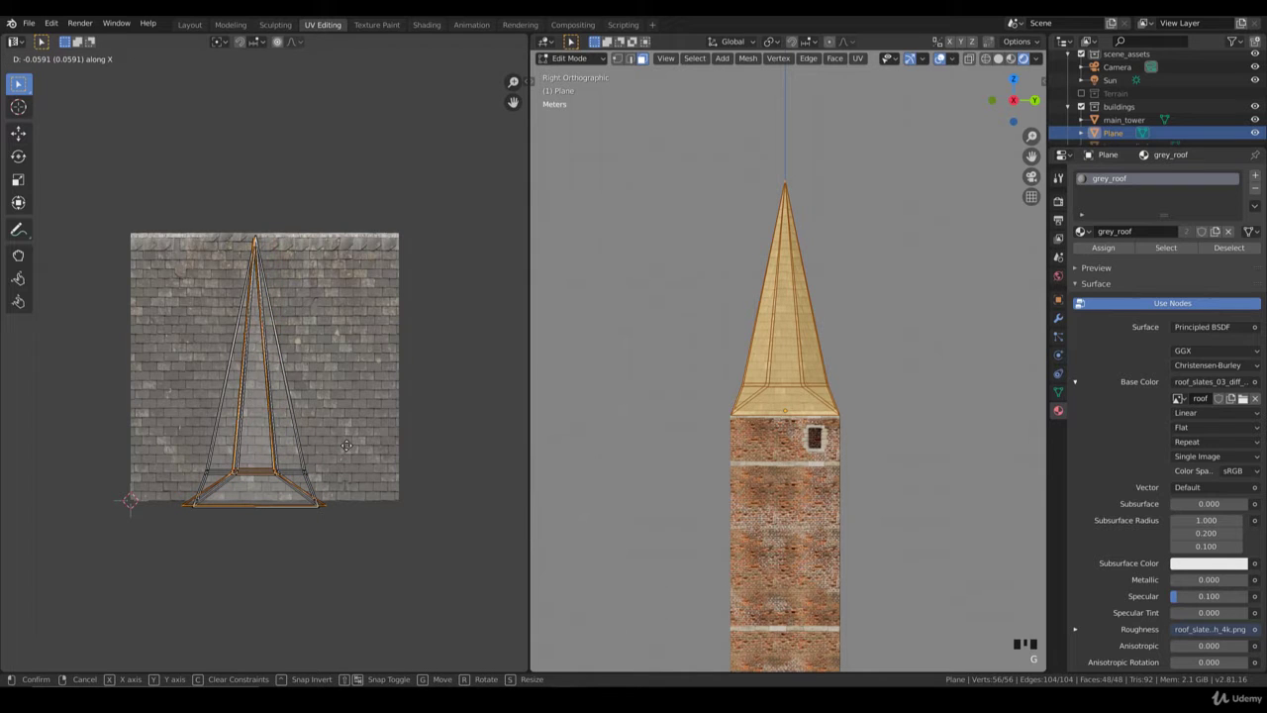
key("s")
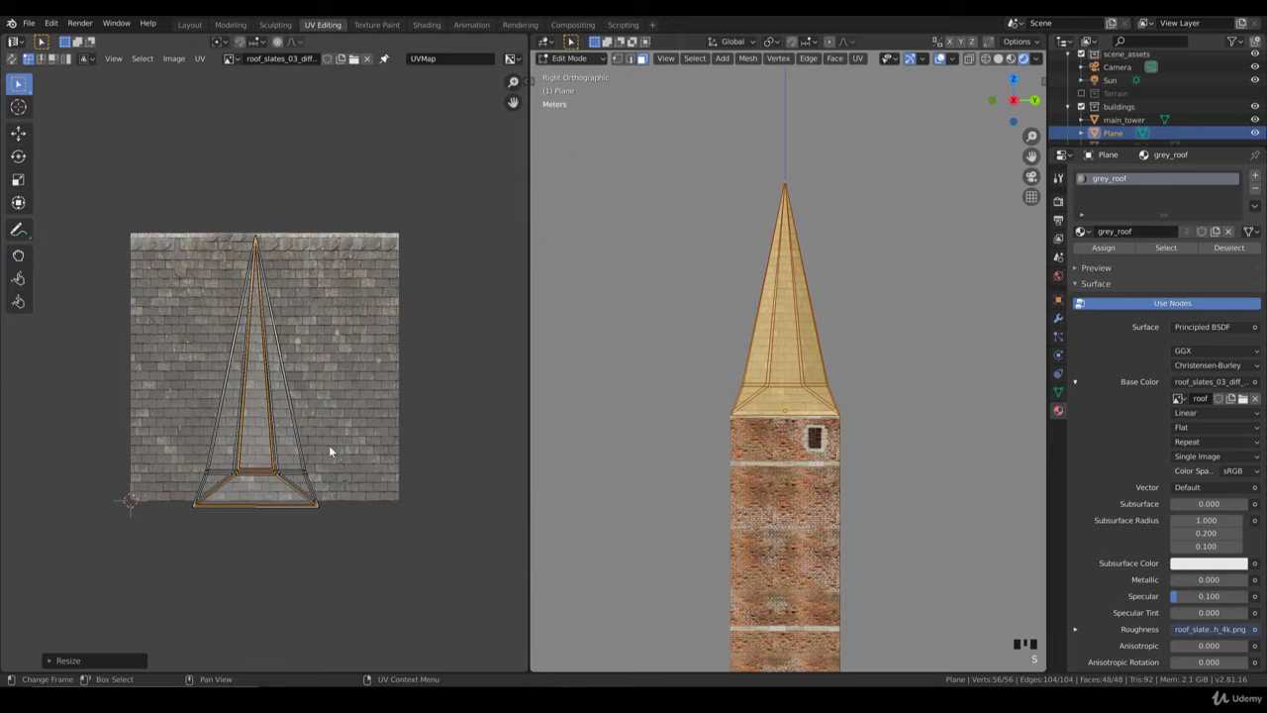
key("g")
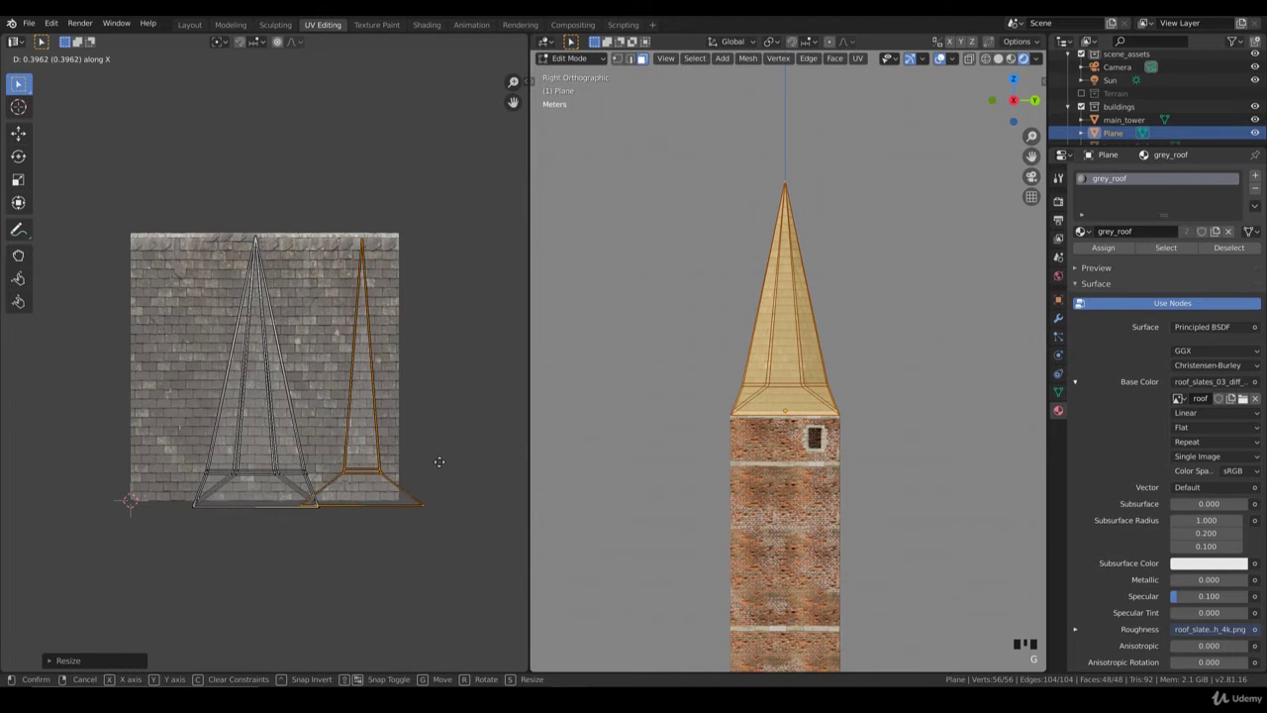
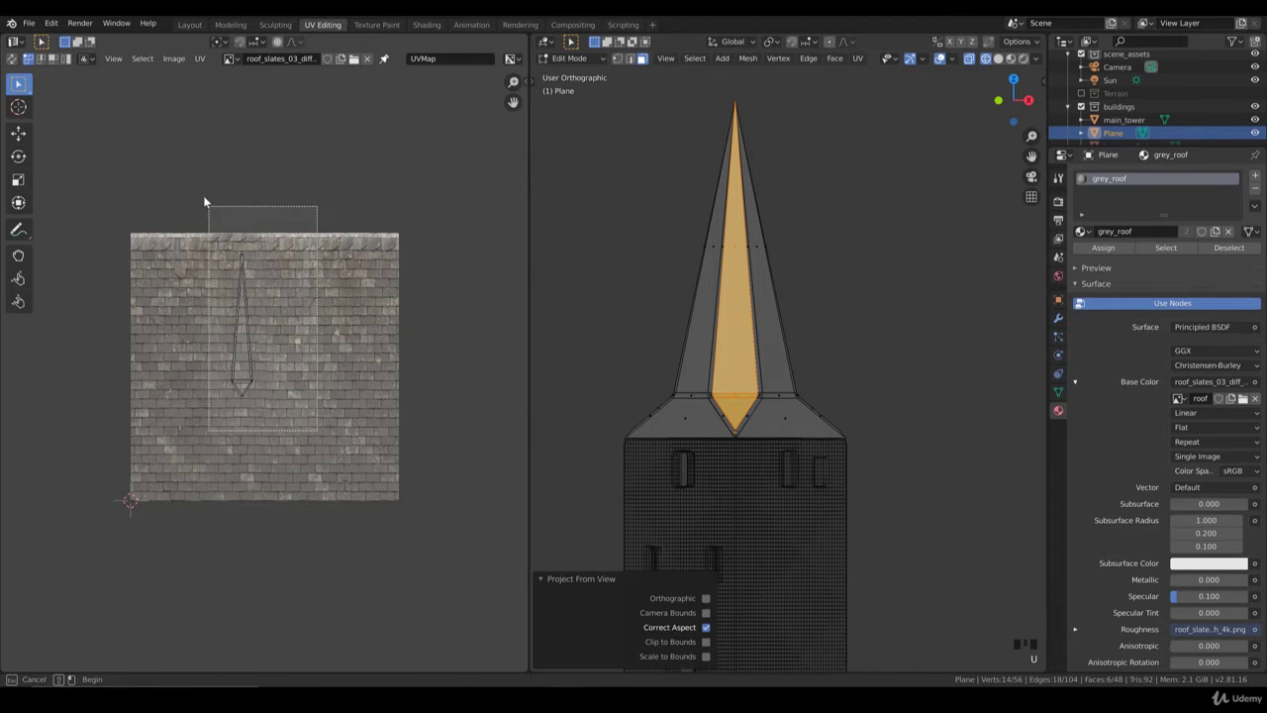
Step: Scale one spire face's UV island evenly and reposition it to fit the slate texture
key("b")
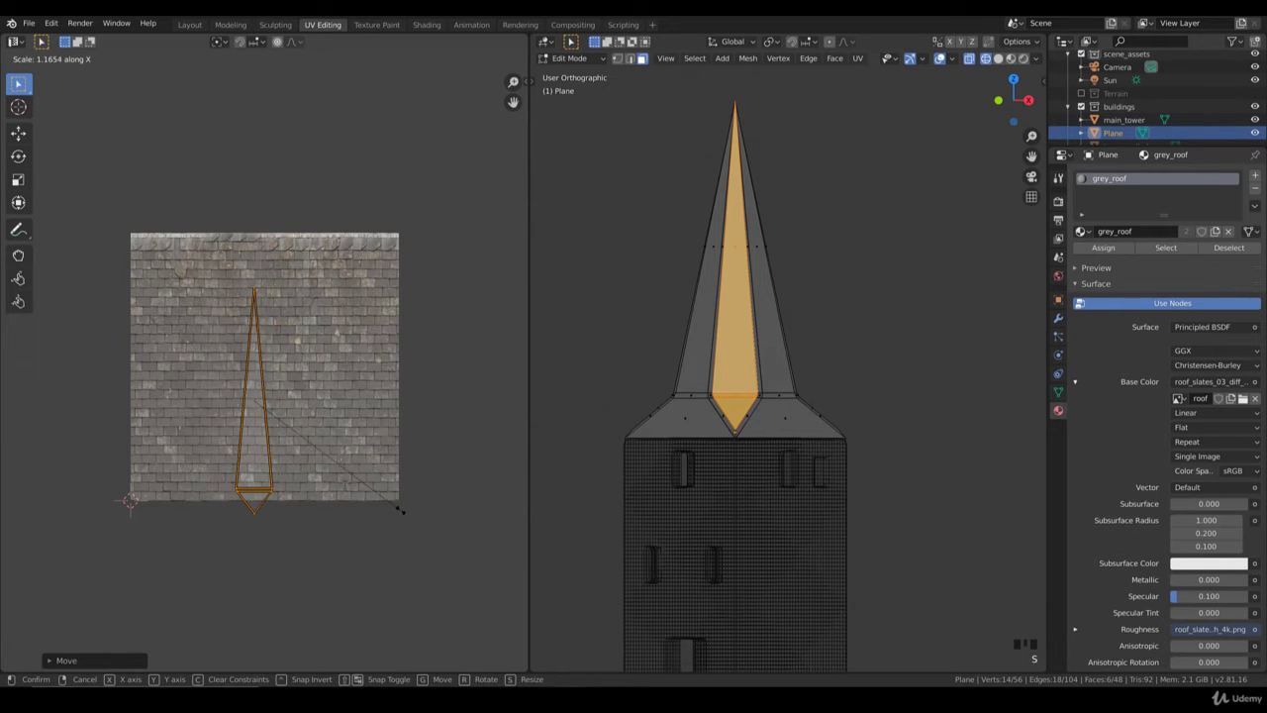
key("s")
key("g")
key("s")
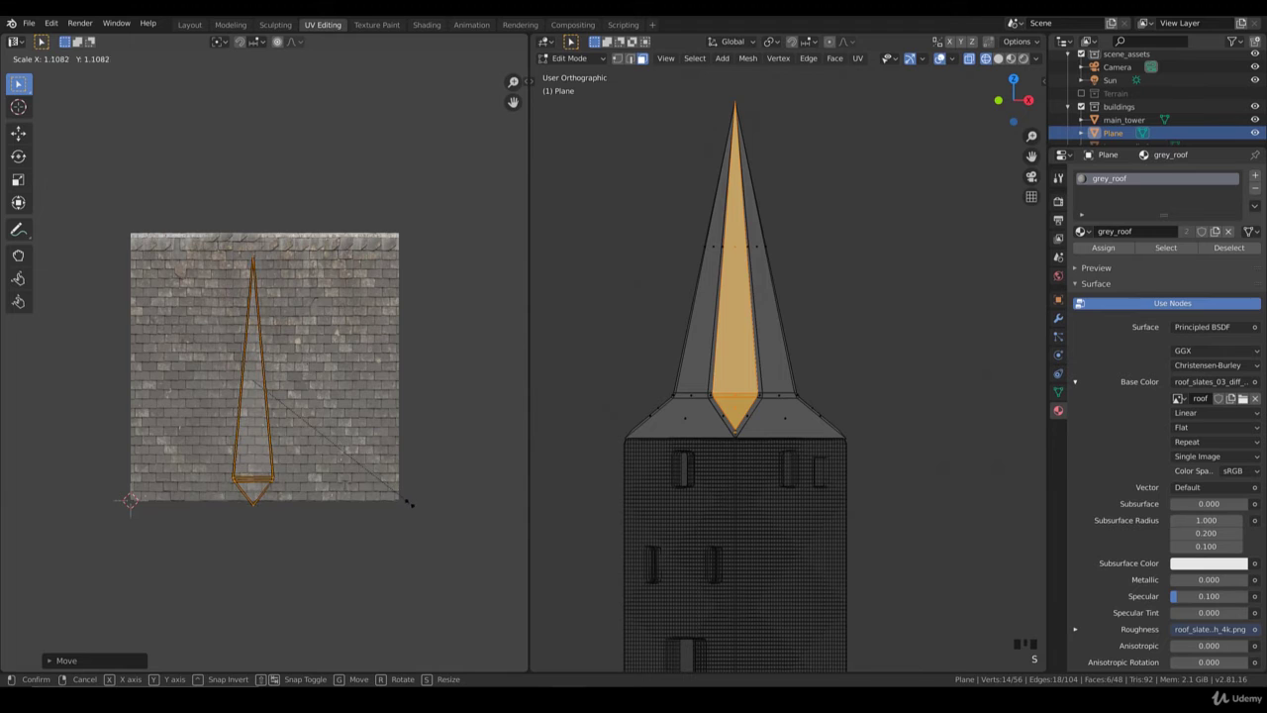
key("g")
key("s")
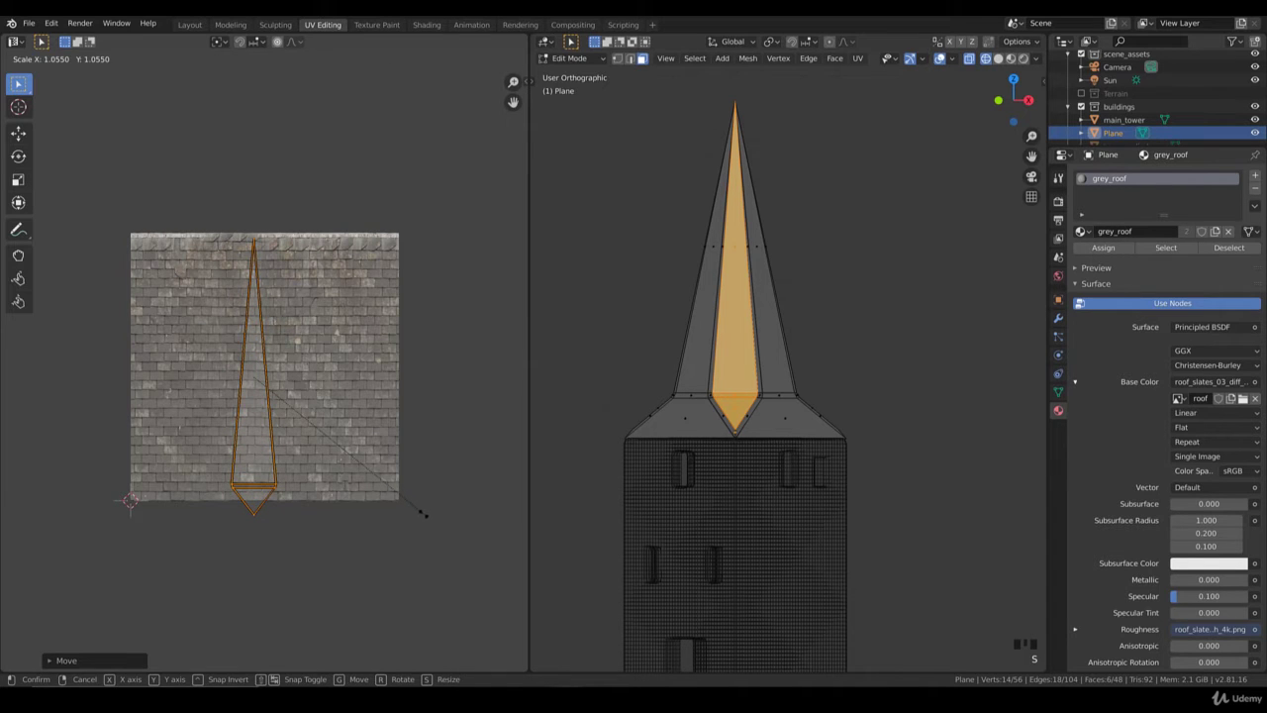
key("s")
key("g")
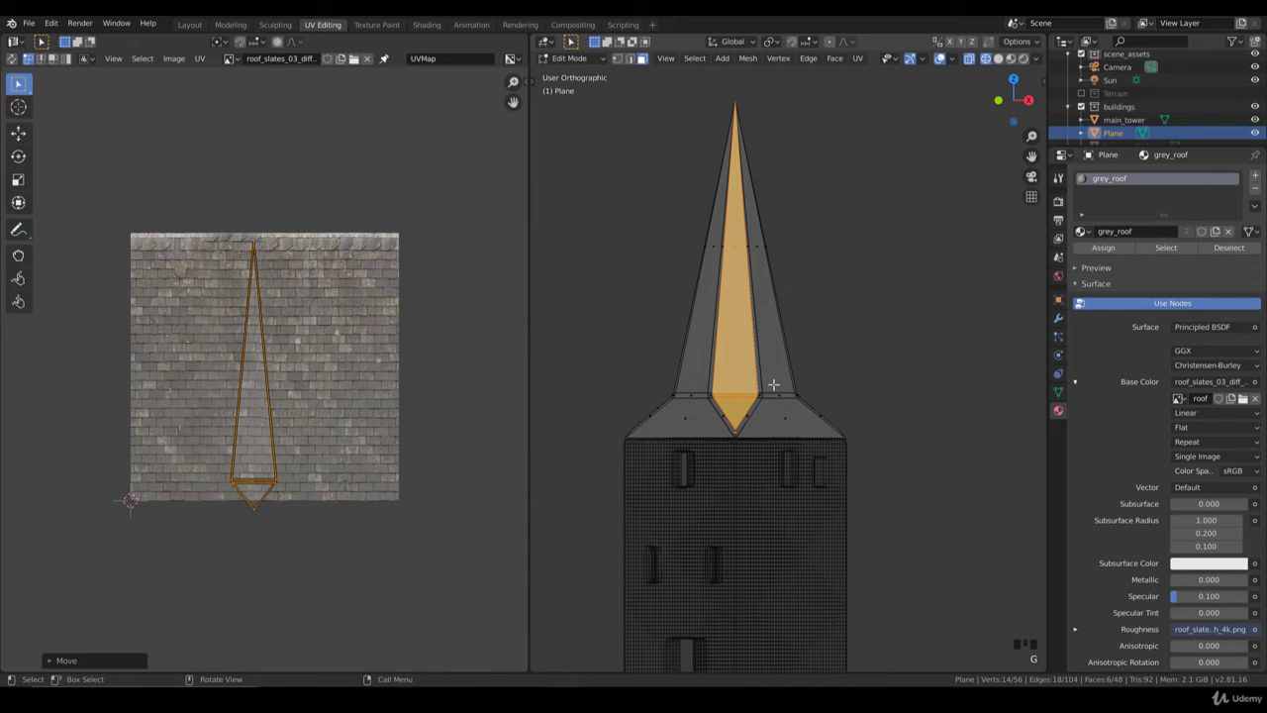
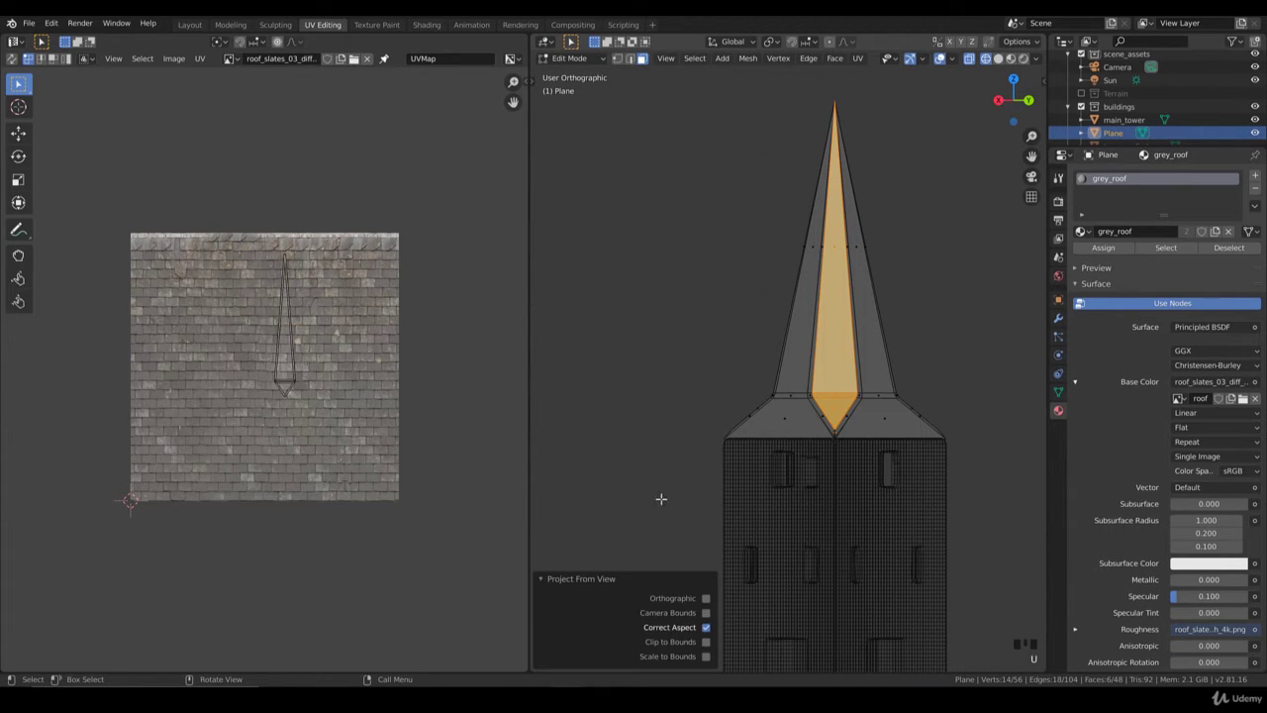
Step: Resize the next spire face's UV island to span the slate texture's height
key("b")
key("s")
key("g")
key("s")
key("g")
key("s")
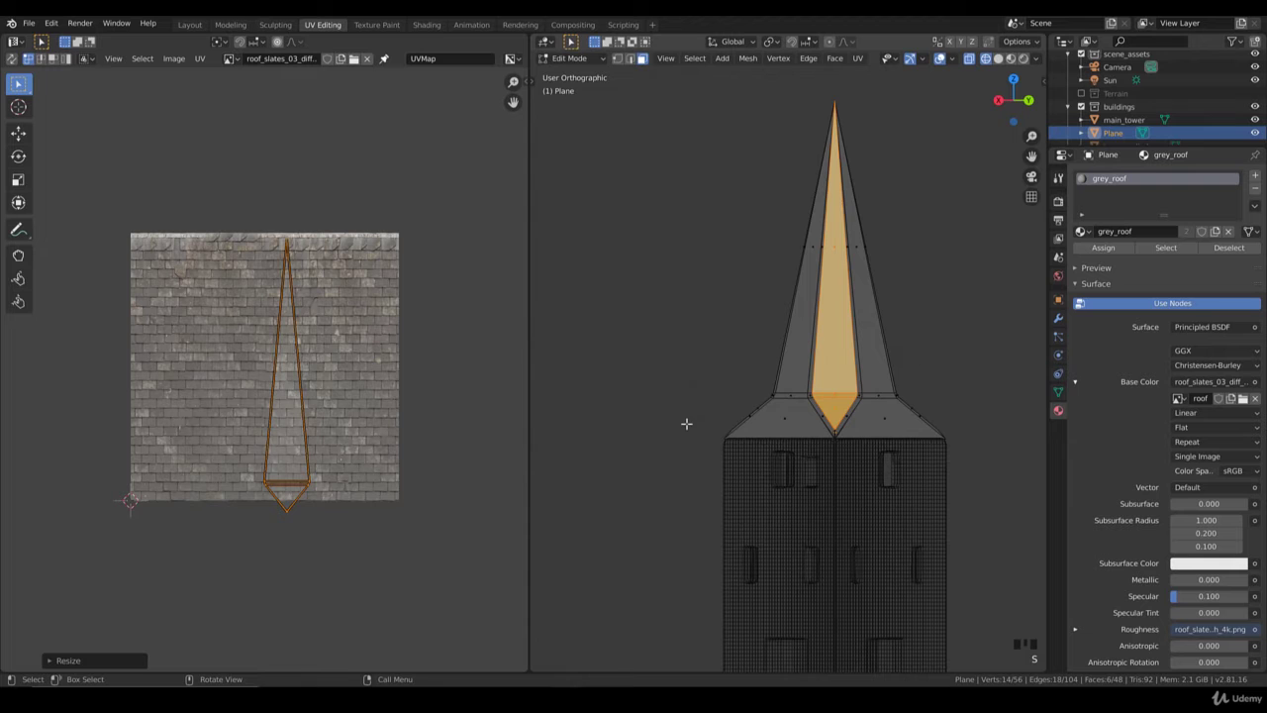
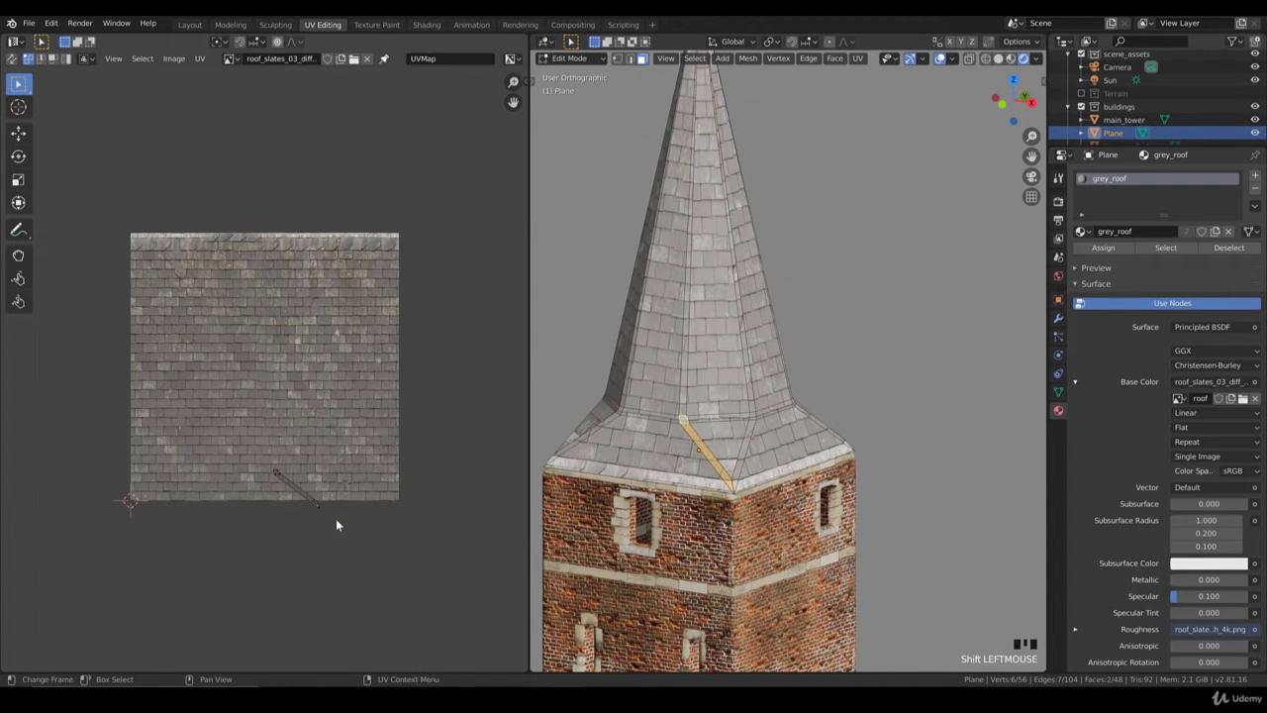
Step: Rotate the first ridge strip's mapping flat onto the top slate row, then rotate the next strip's mapping
key("b")
key("g")
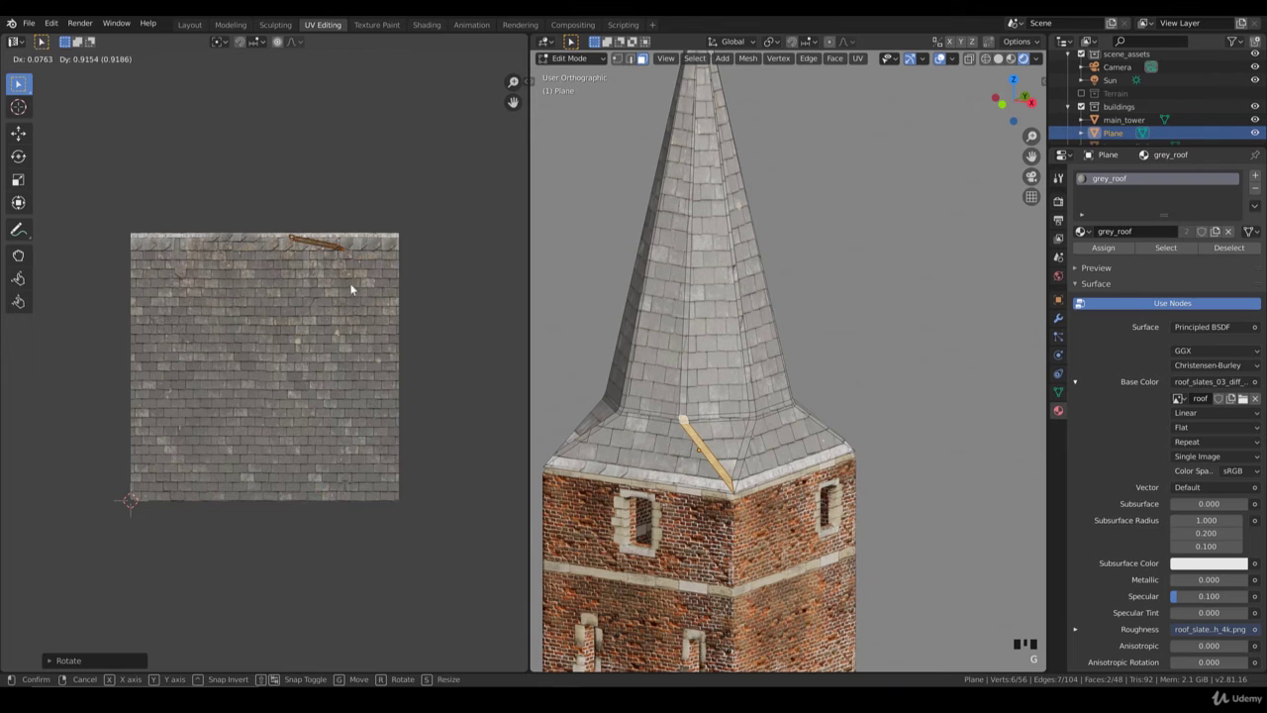
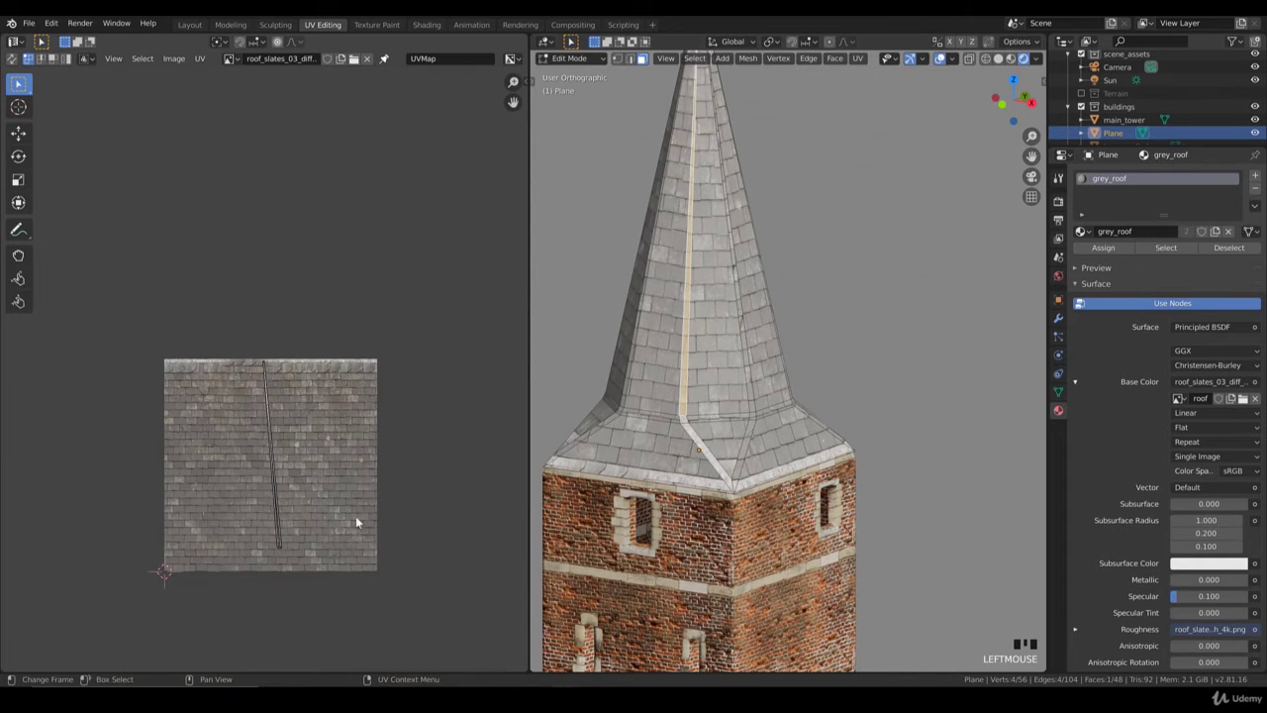
key("b")
left_click(288, 306)
key("b")
key("g")
key("b")
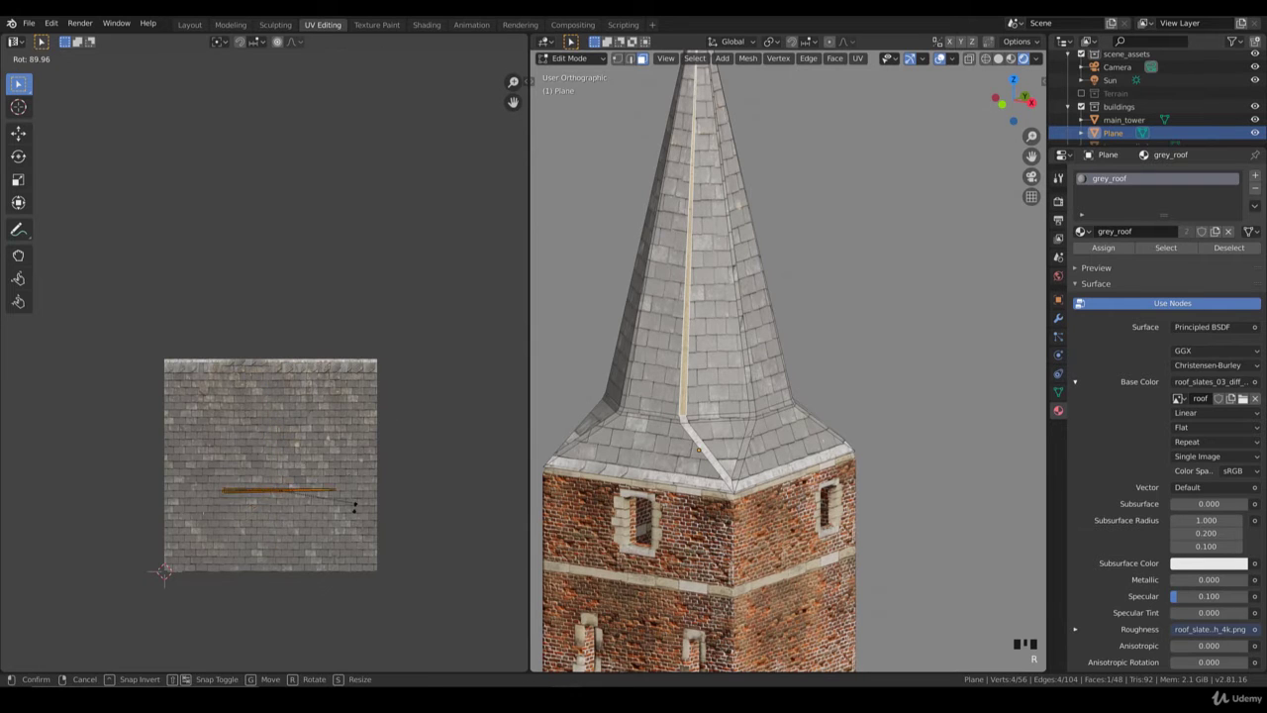
key("g")
Step: Move and resize the second ridge strip's mapping along the texture's top capping row
key("r")
key("s")
key("g")
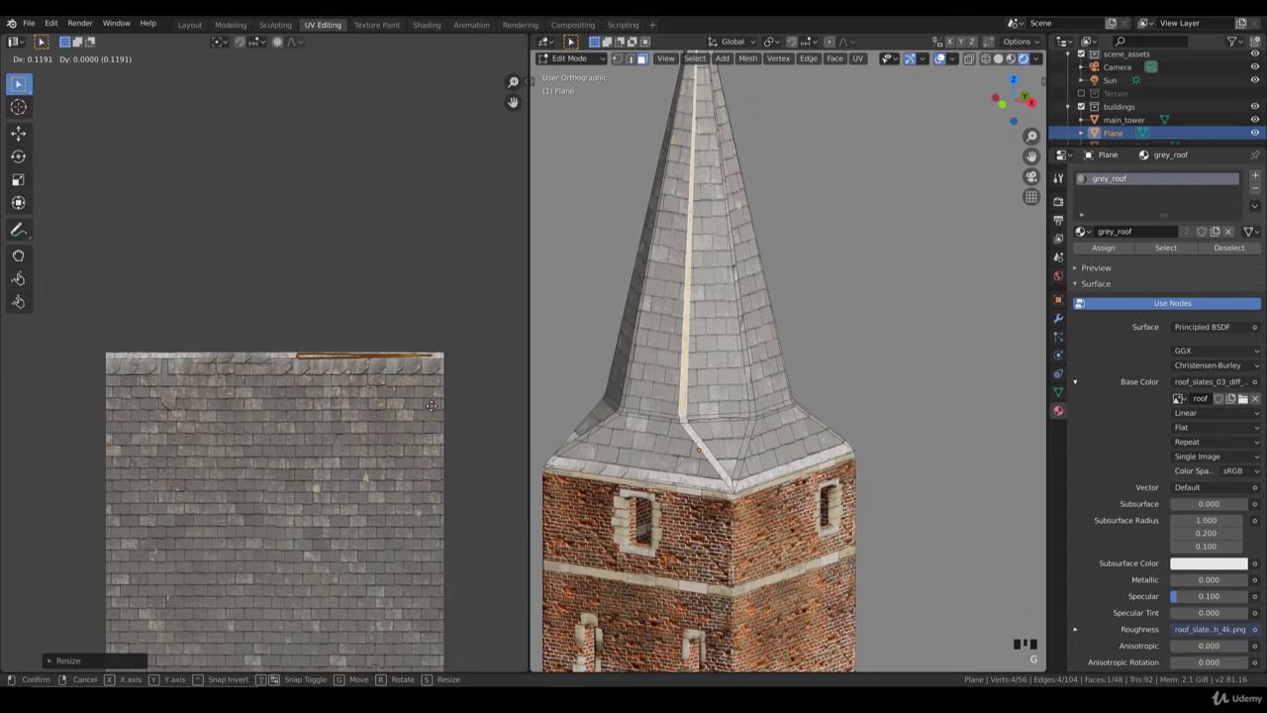
key("Tab")
scroll("down", 3)
scroll("up", 3)
key("Tab")
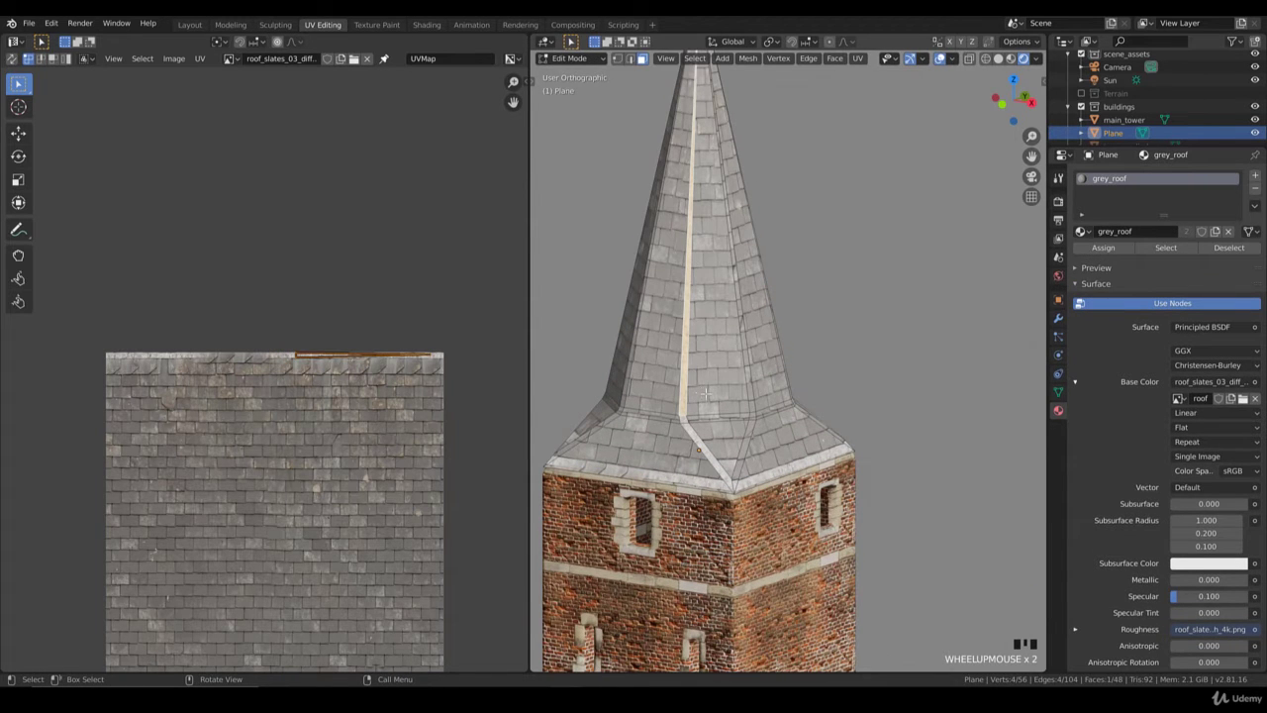
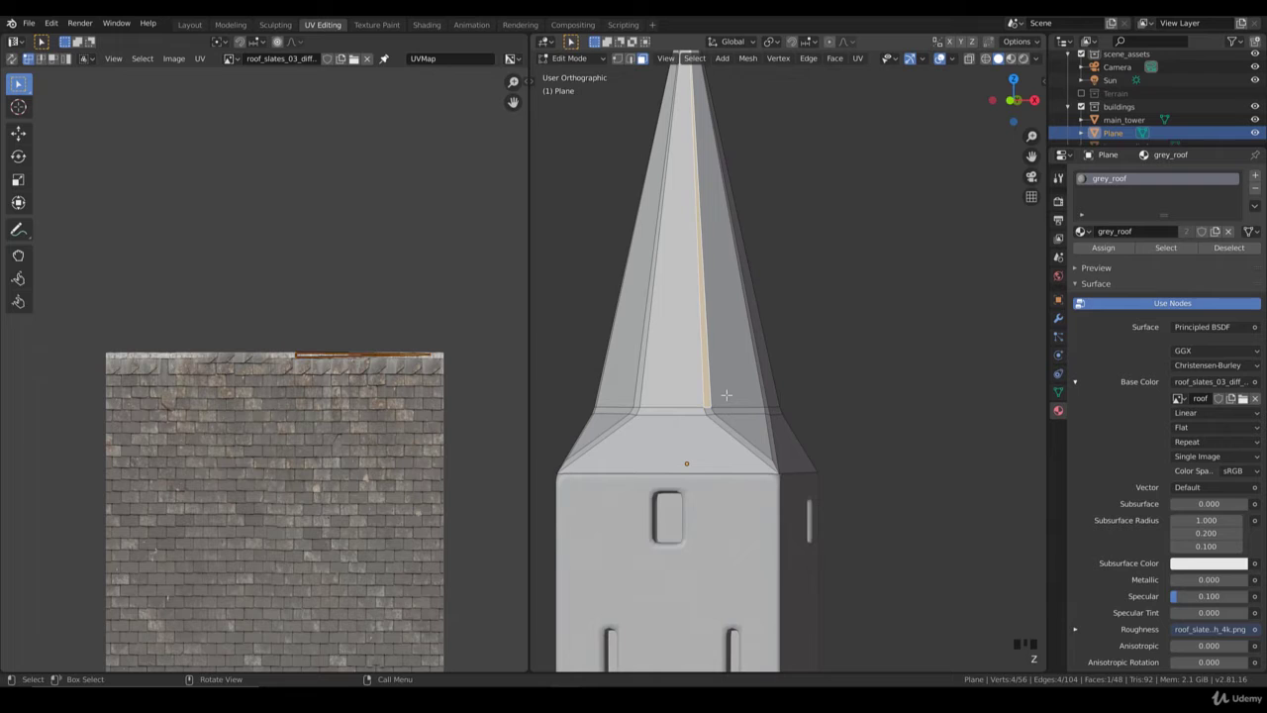
Step: View the tower straight on while shaping the next corner's ridge strips
key("1")
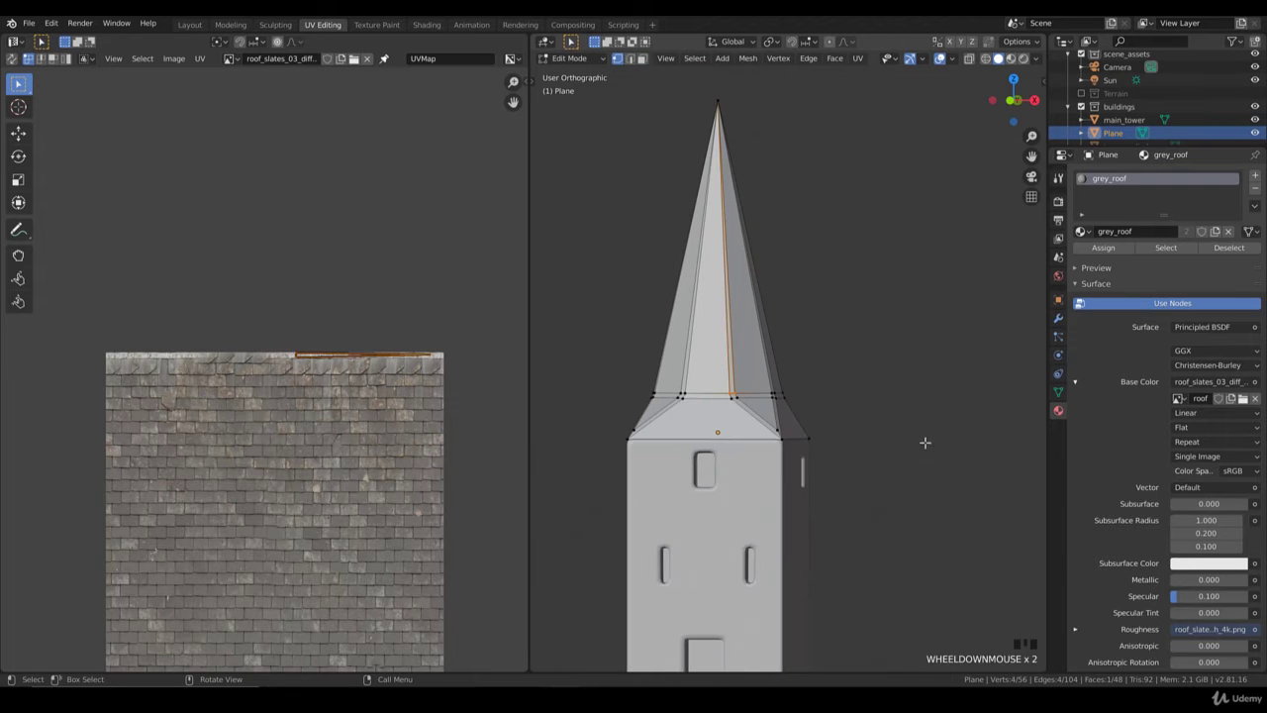
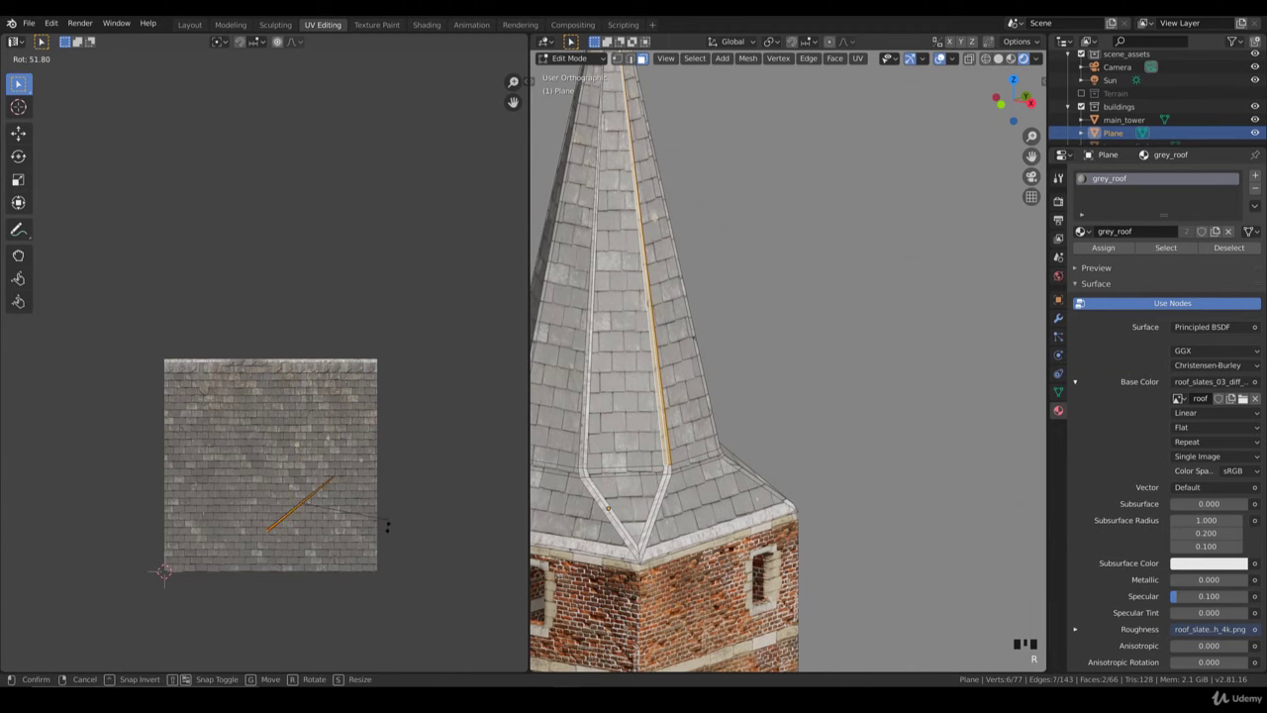
Step: Rotate, resize and move the newest ridge strip's mapping onto the texture's top slate row
key("g")
key("r")
key("s")
key("g")
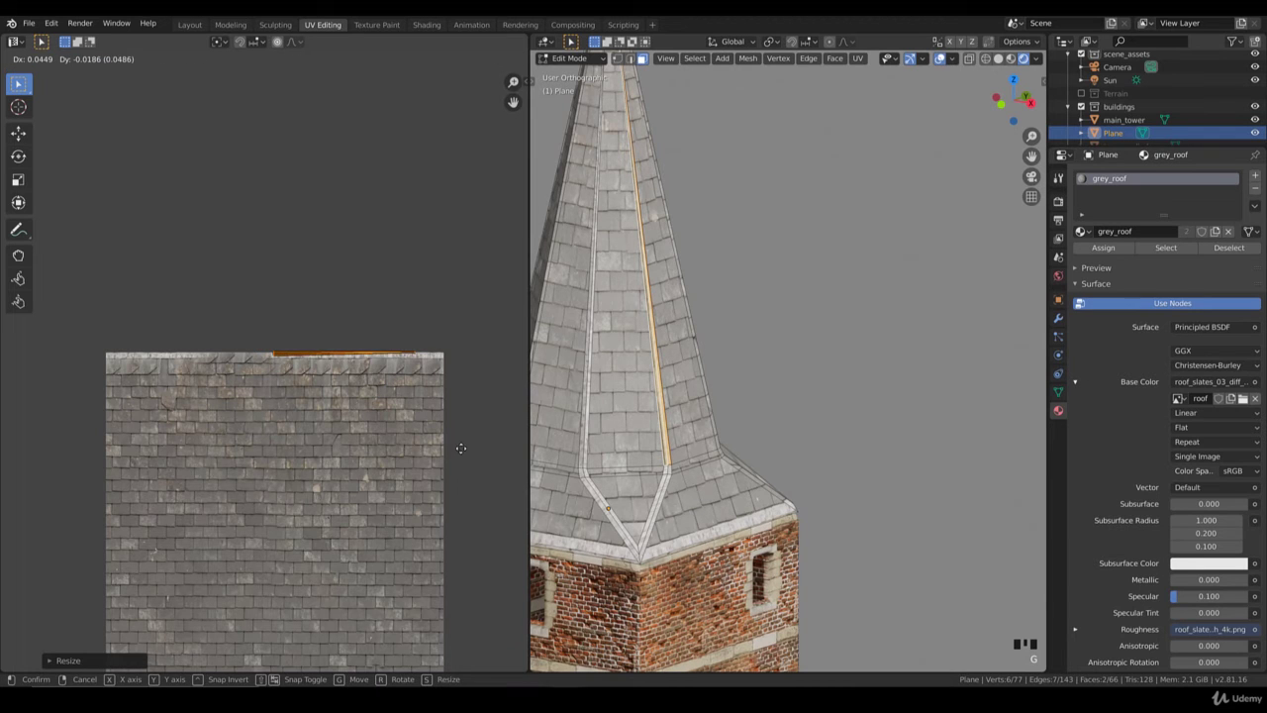
key("s")
key("g")
key("s")
key("g")
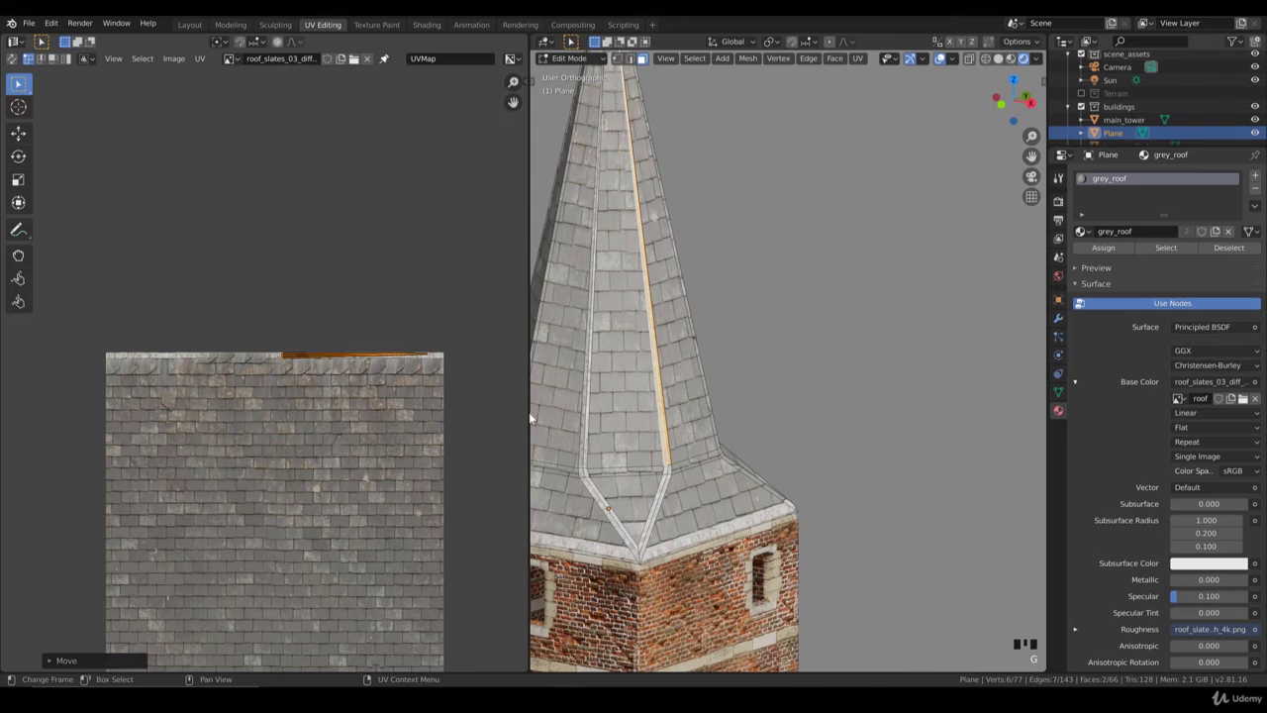
Step: Leave Edit Mode and orbit out to view the whole textured square tower
key("Tab")
scroll("down", 3)
left_click_drag(663, 445, 749, 444)
scroll("up", 3)
left_click_drag(826, 452, 735, 461)
scroll("down", 3)
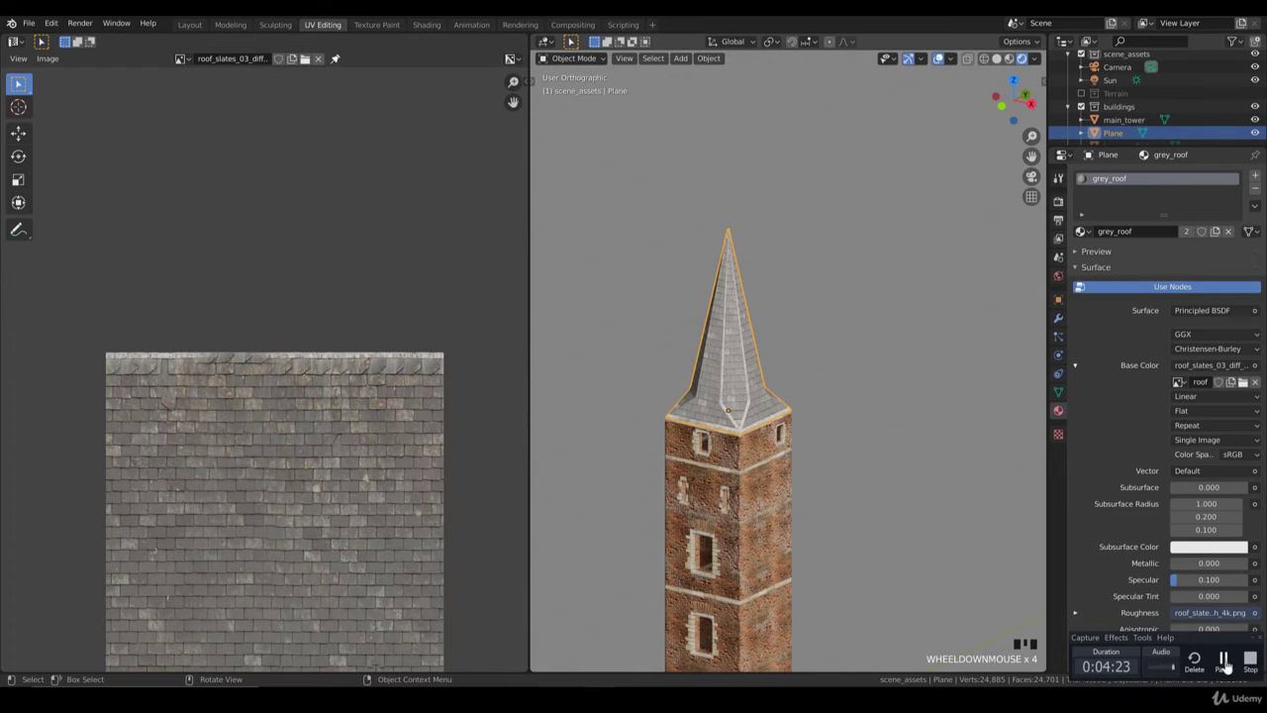
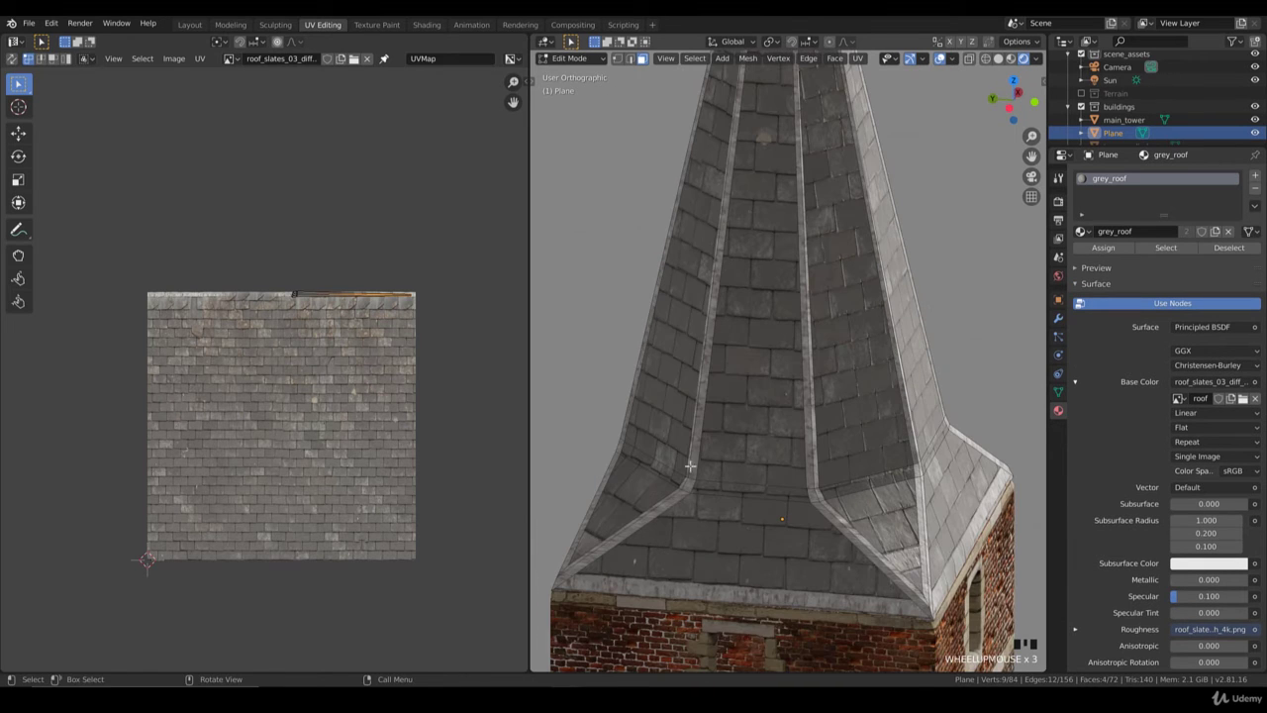
scroll("down", 3)
scroll("down", 3)
key("Tab")
scroll("down", 3)
key("KP_1")
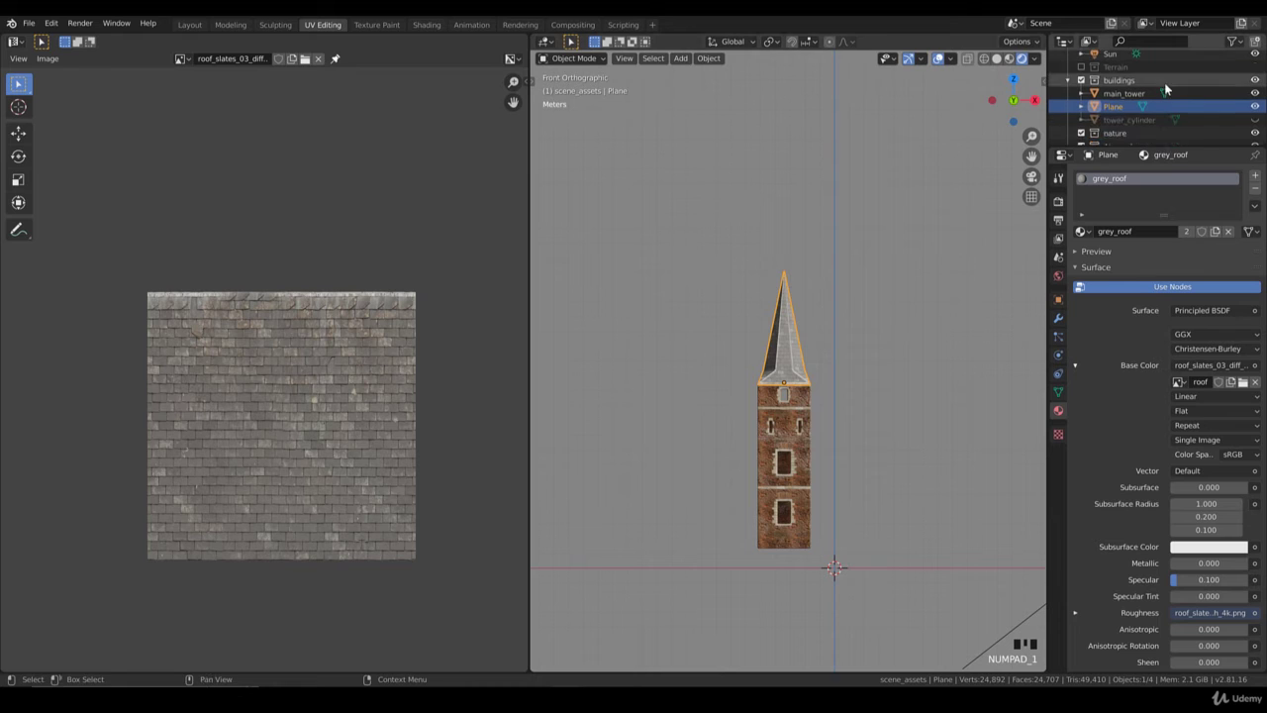
Step: Reveal the cylindrical tower and its hidden roof in the Outliner and select the roof
left_click(1154, 127)
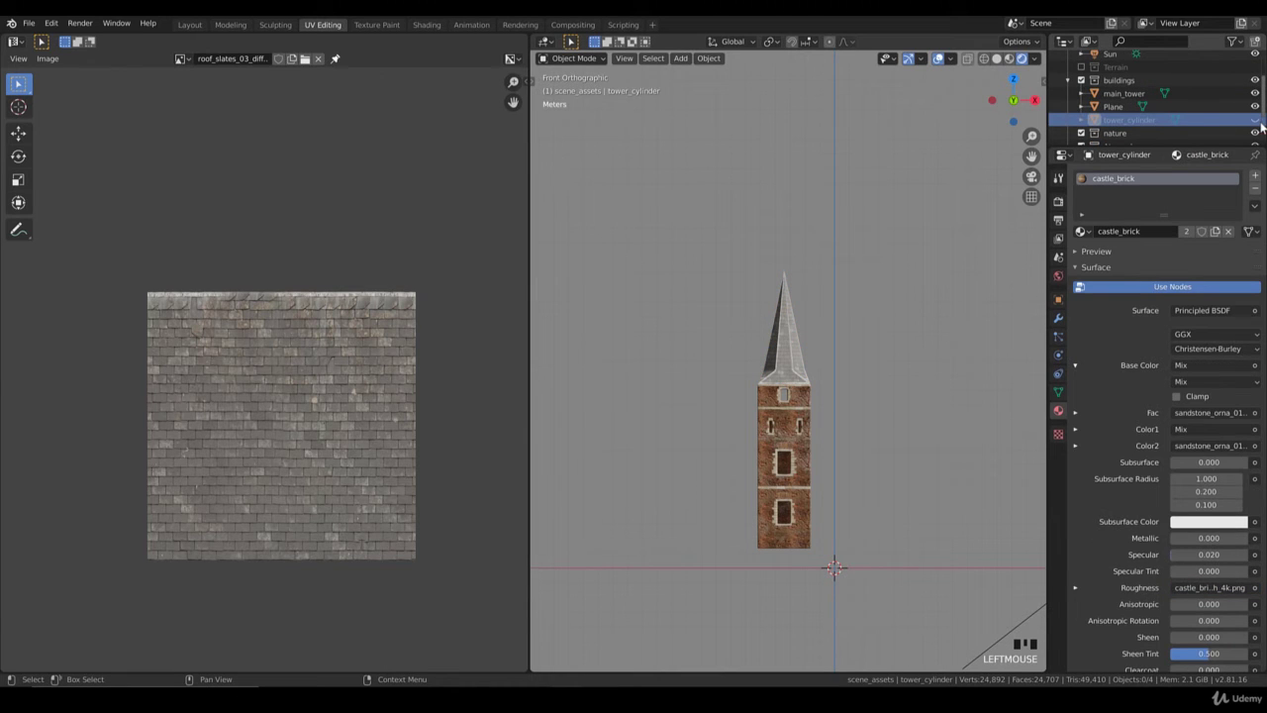
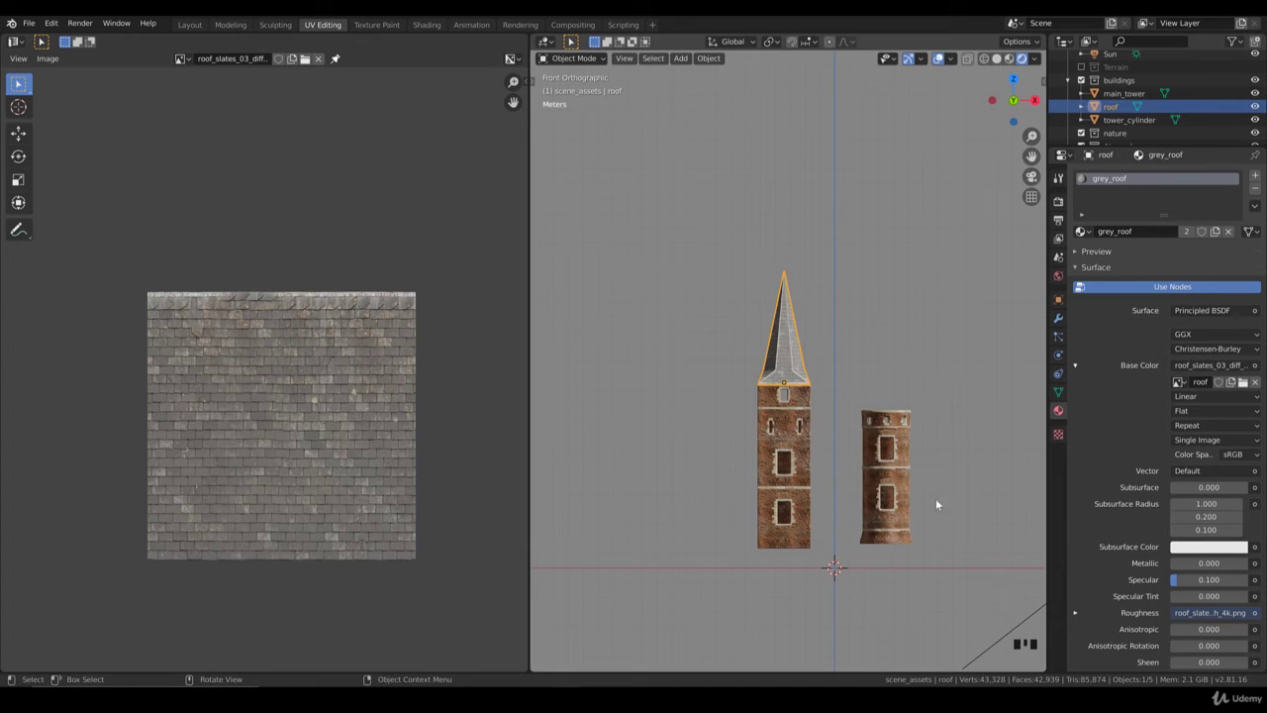
left_click(1122, 123)
left_click(1266, 124)
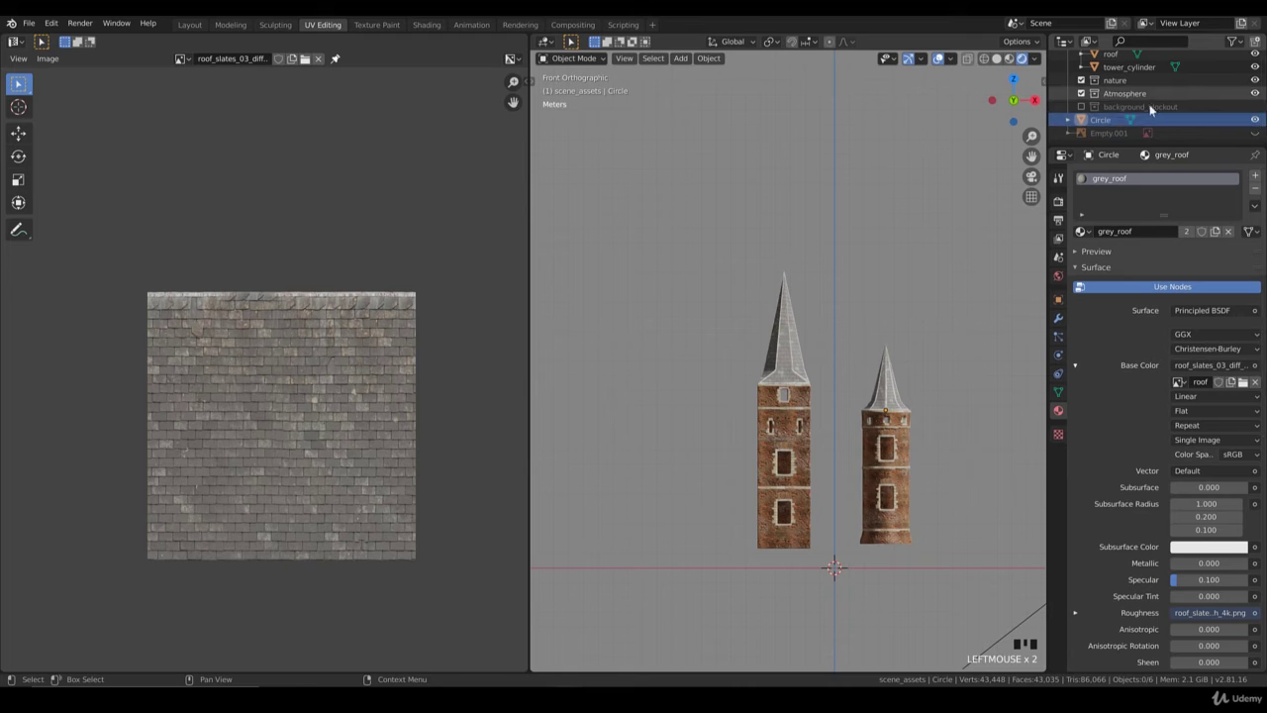
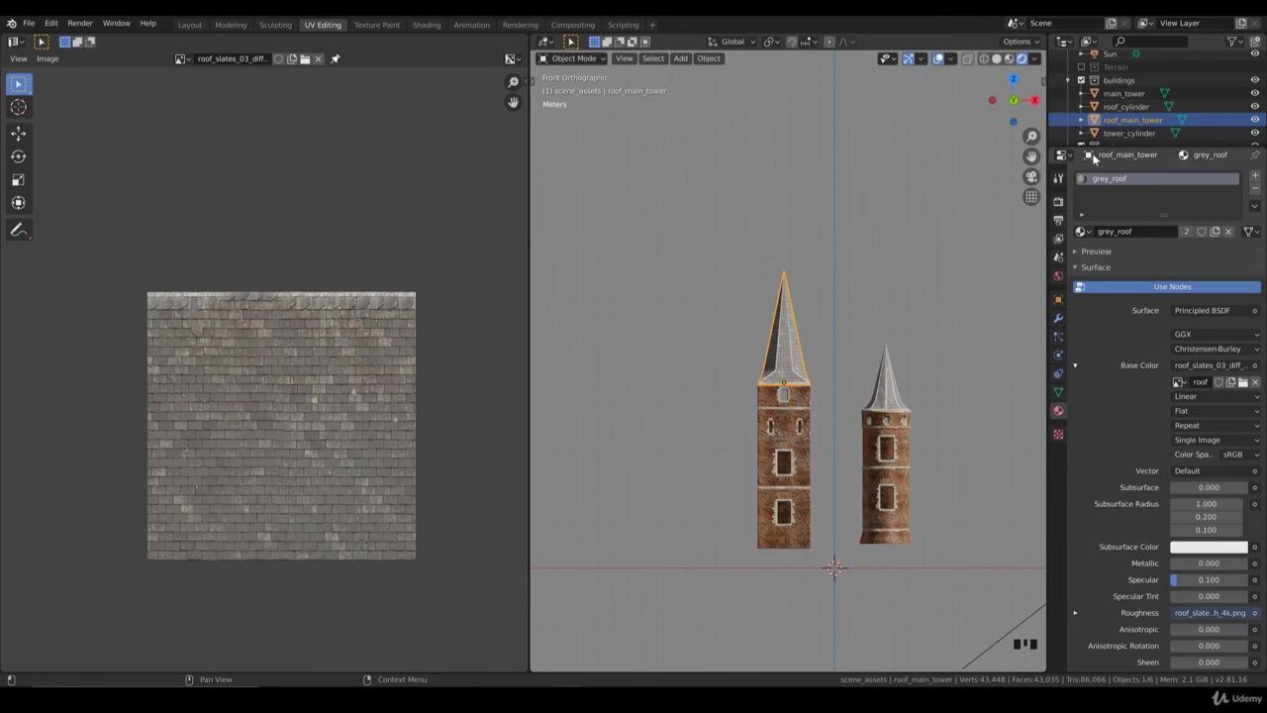
scroll("down", 3)
left_click_drag(935, 398, 866, 391)
scroll("up", 3)
scroll("down", 3)
middle_click(856, 403)
scroll("up", 3)
key("KP_1")
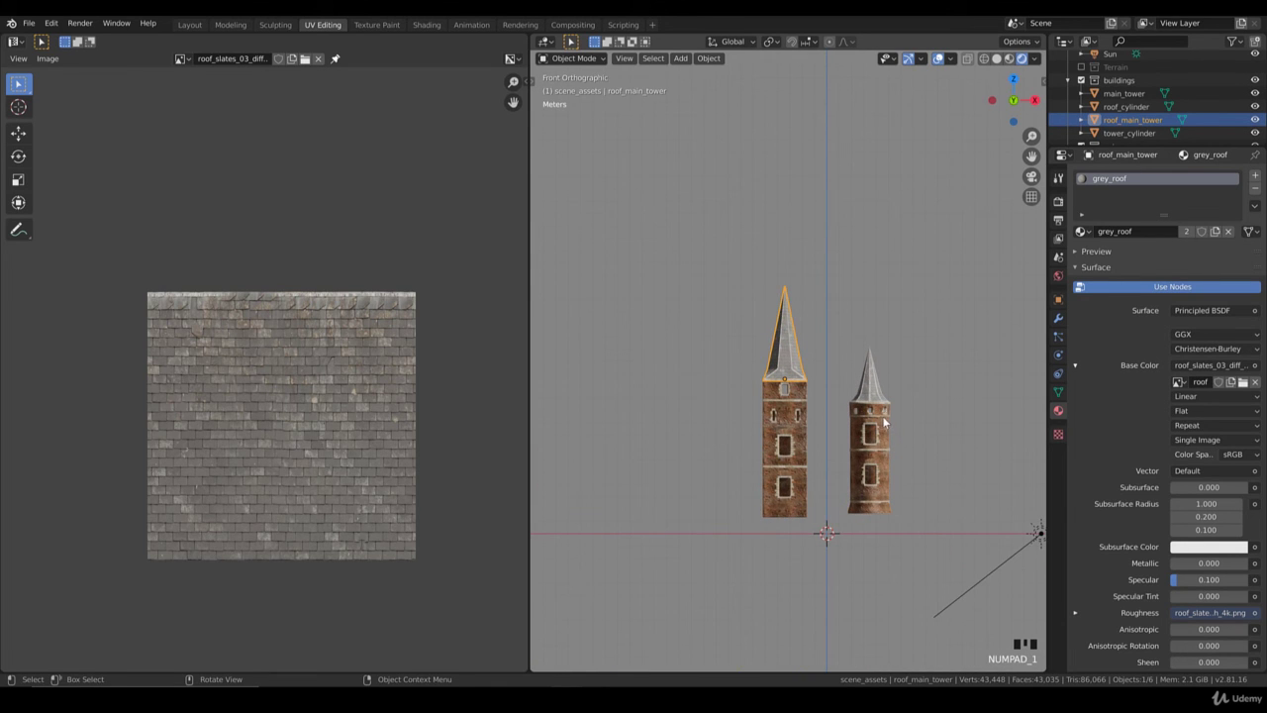
left_click_drag(889, 410, 749, 366)
scroll("up", 3)
left_click(726, 349)
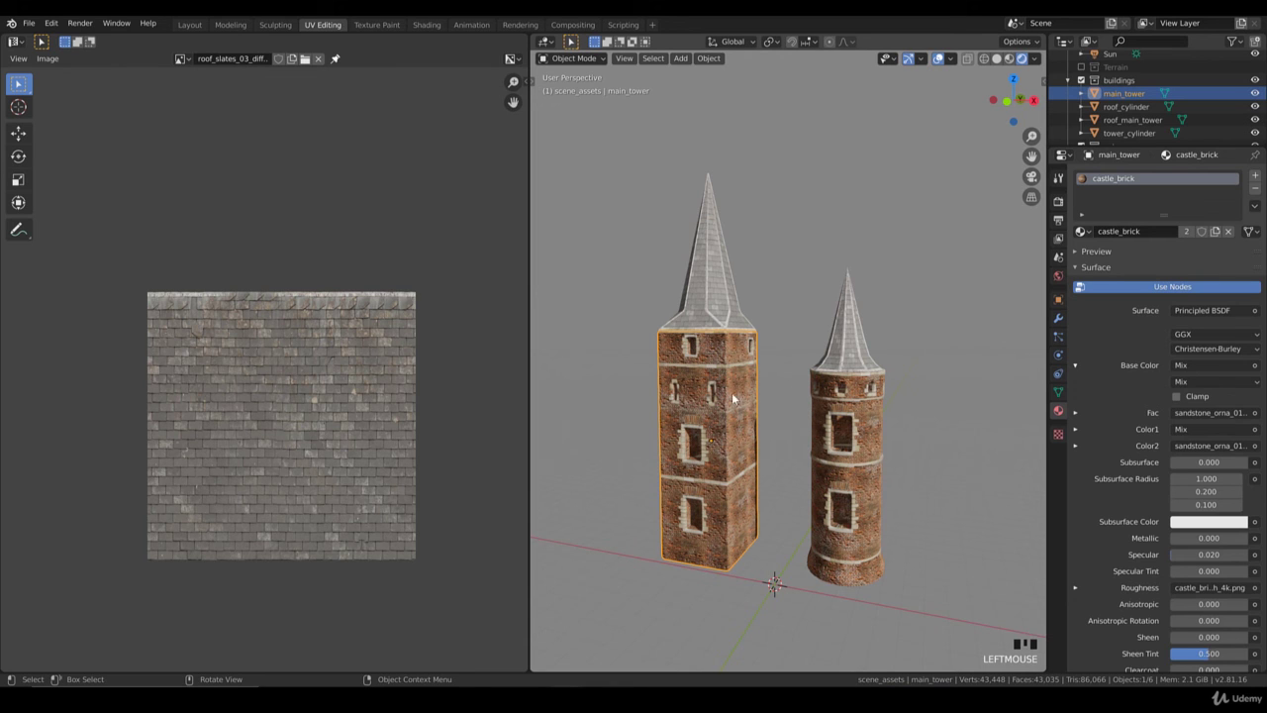